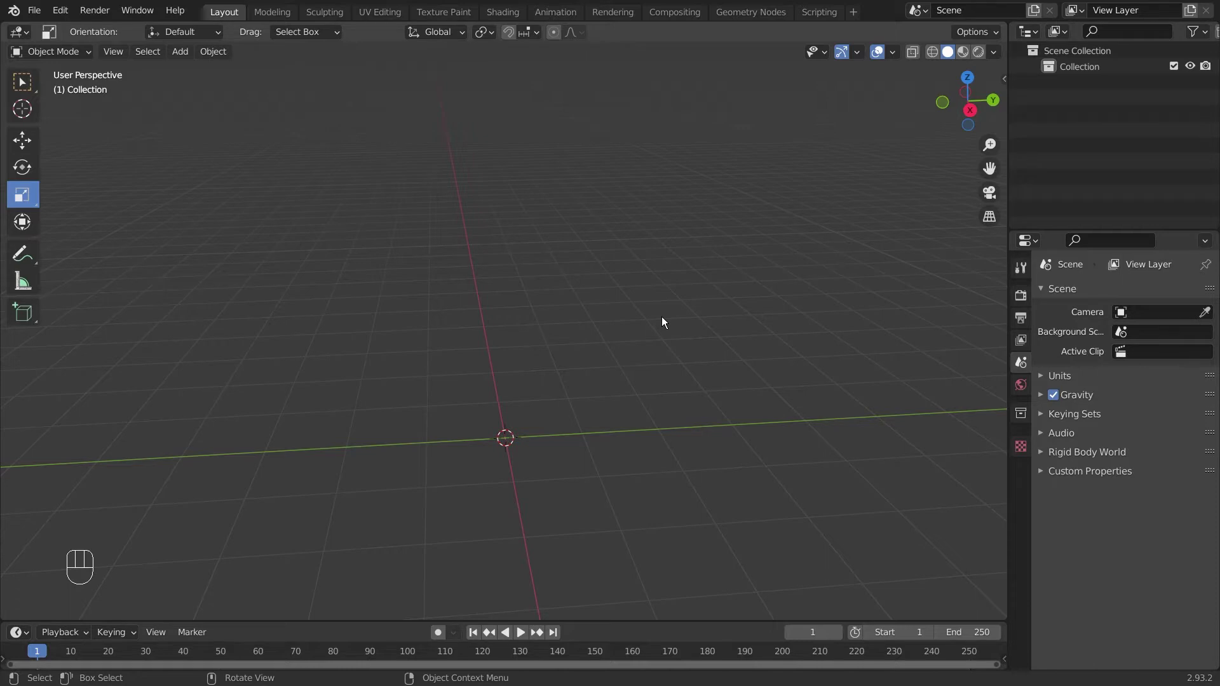
# Add a new cube mesh to the empty scene at the origin.
pyautogui.press('shift+a')
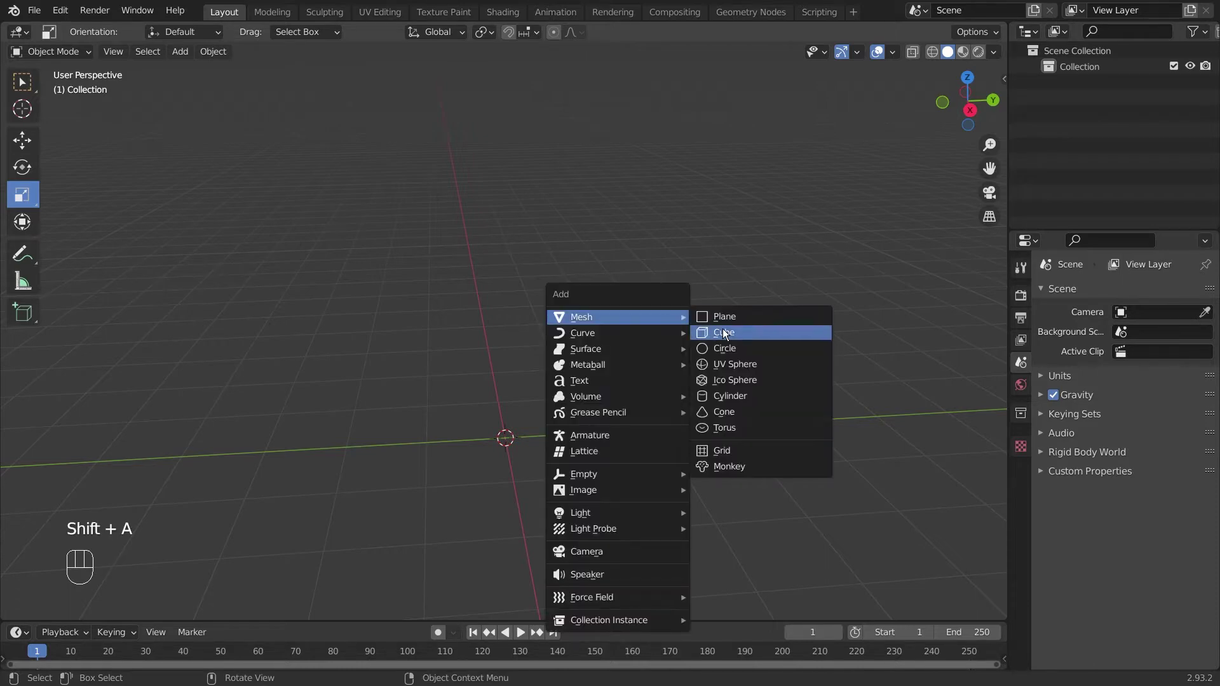
pyautogui.click(29, 189)
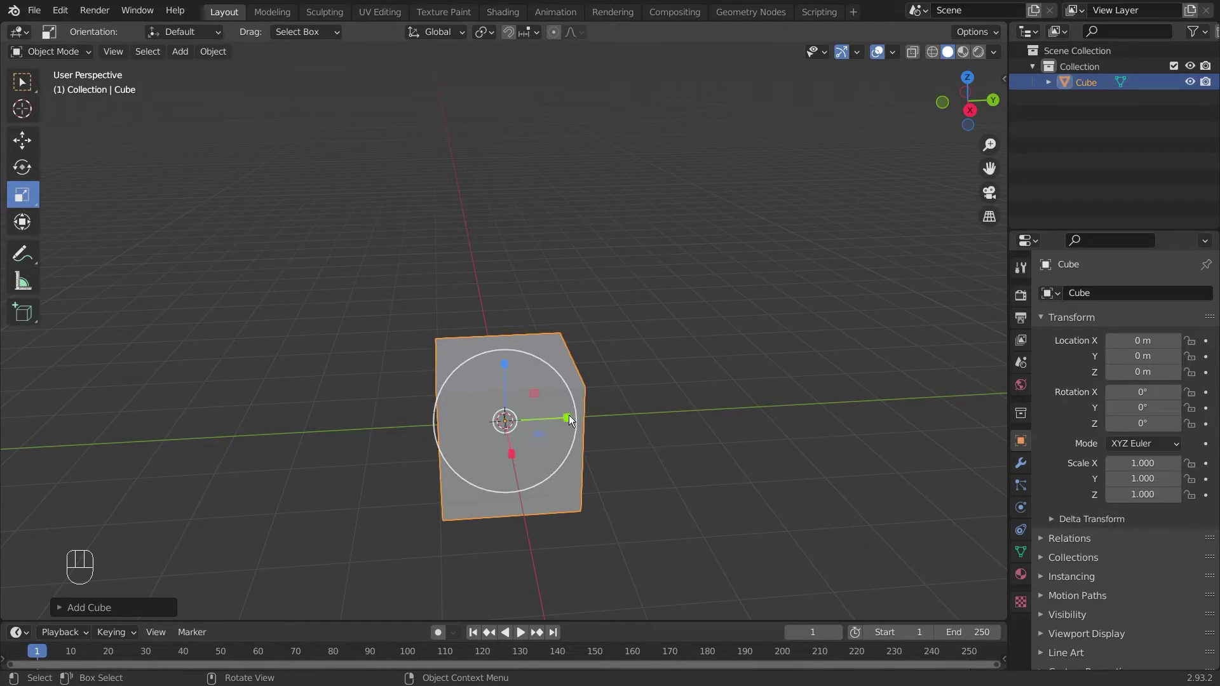
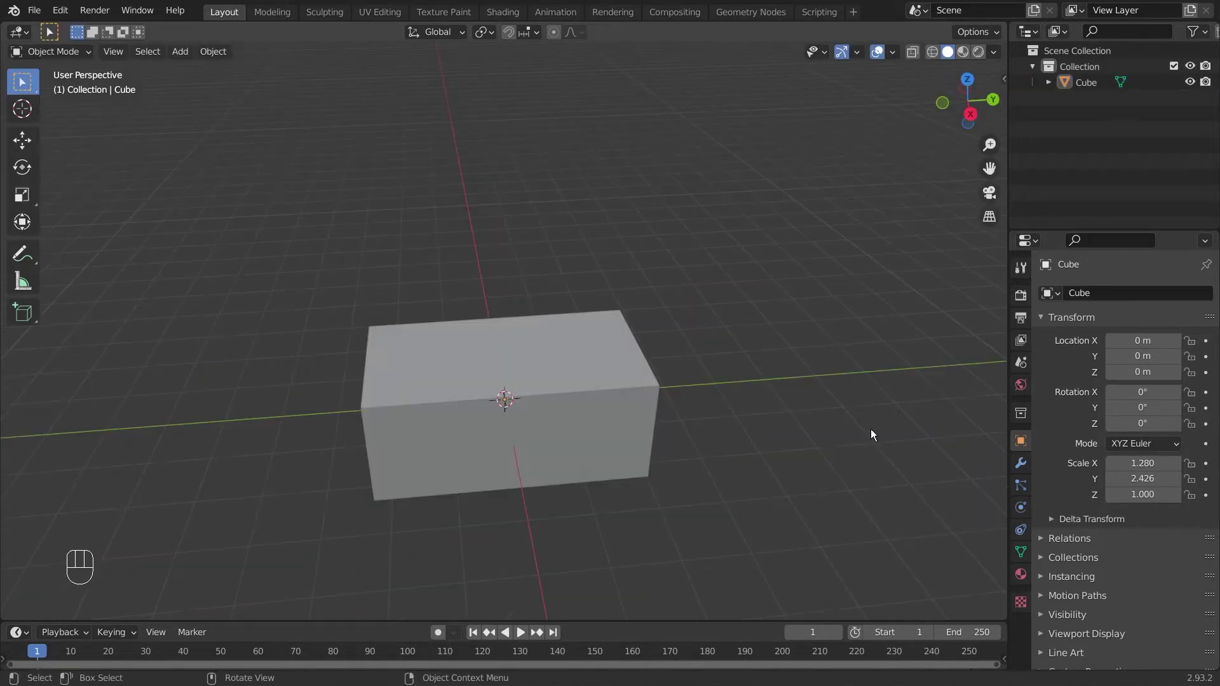
# Enter Edit Mode and place a loop cut around the box's middle.
pyautogui.press('Tab')
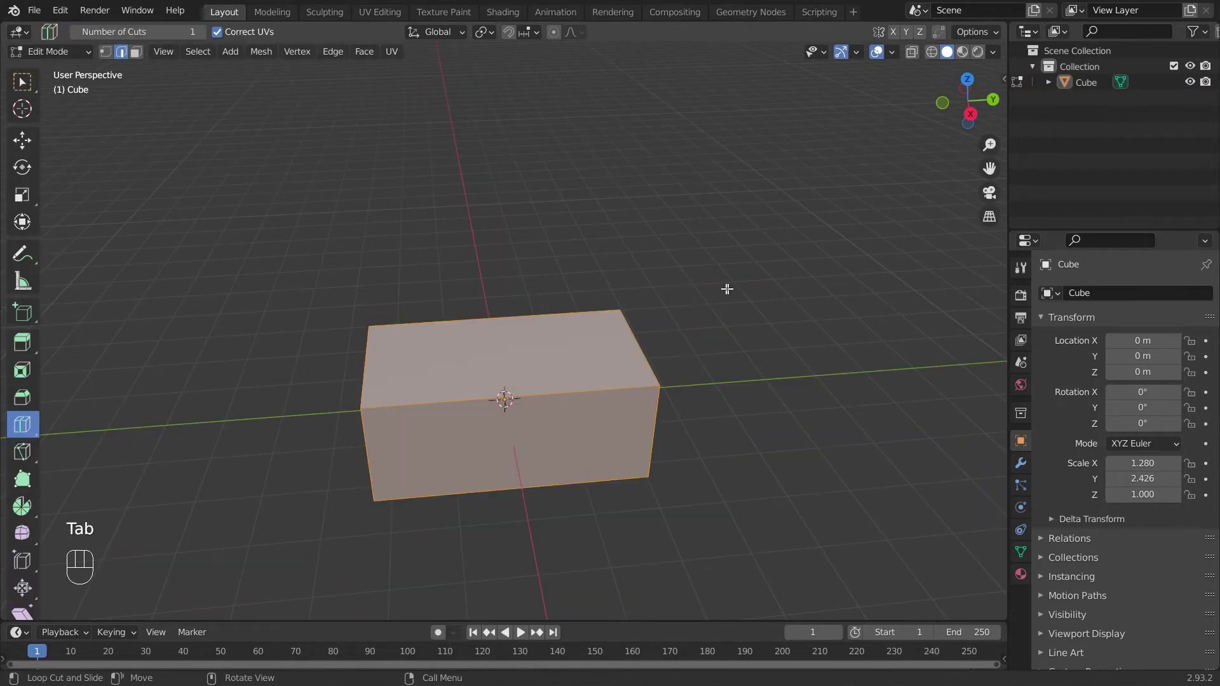
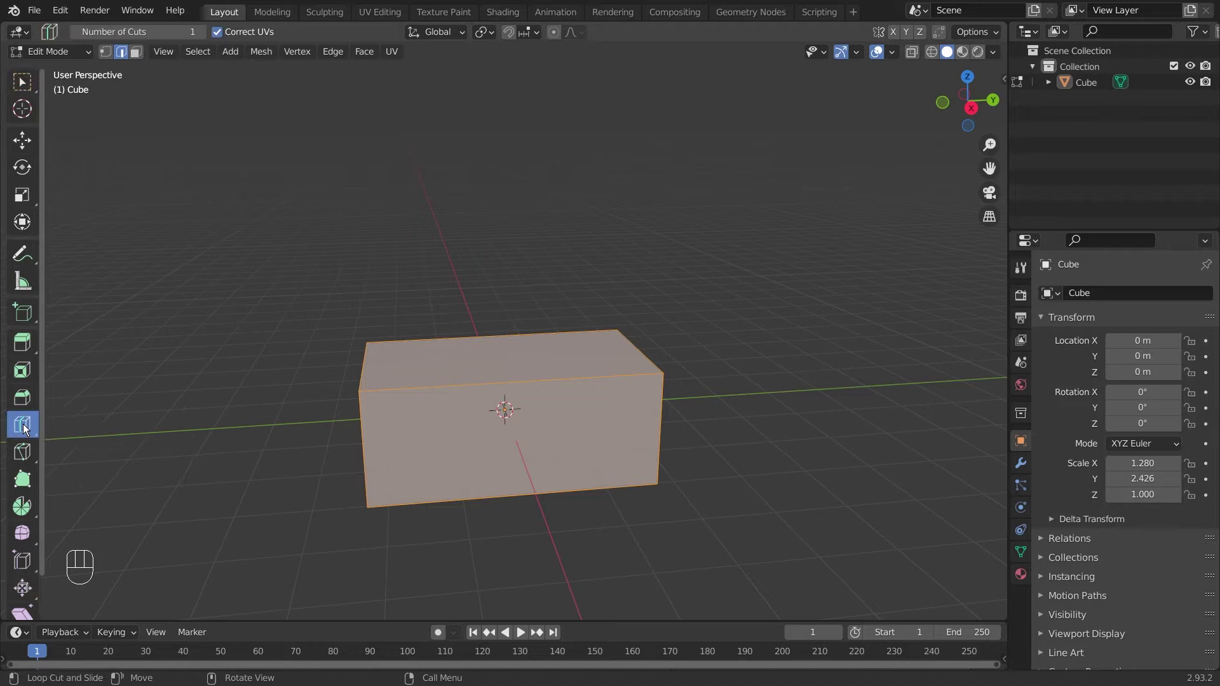
pyautogui.click(124, 51)
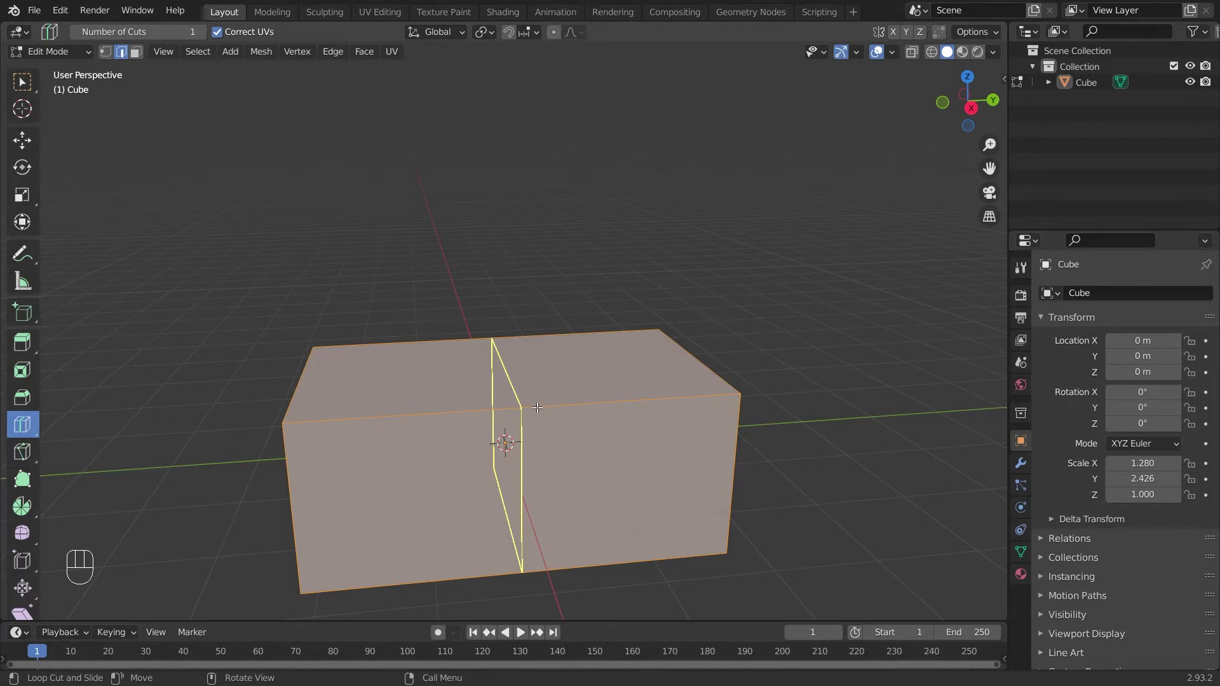
pyautogui.click(540, 403)
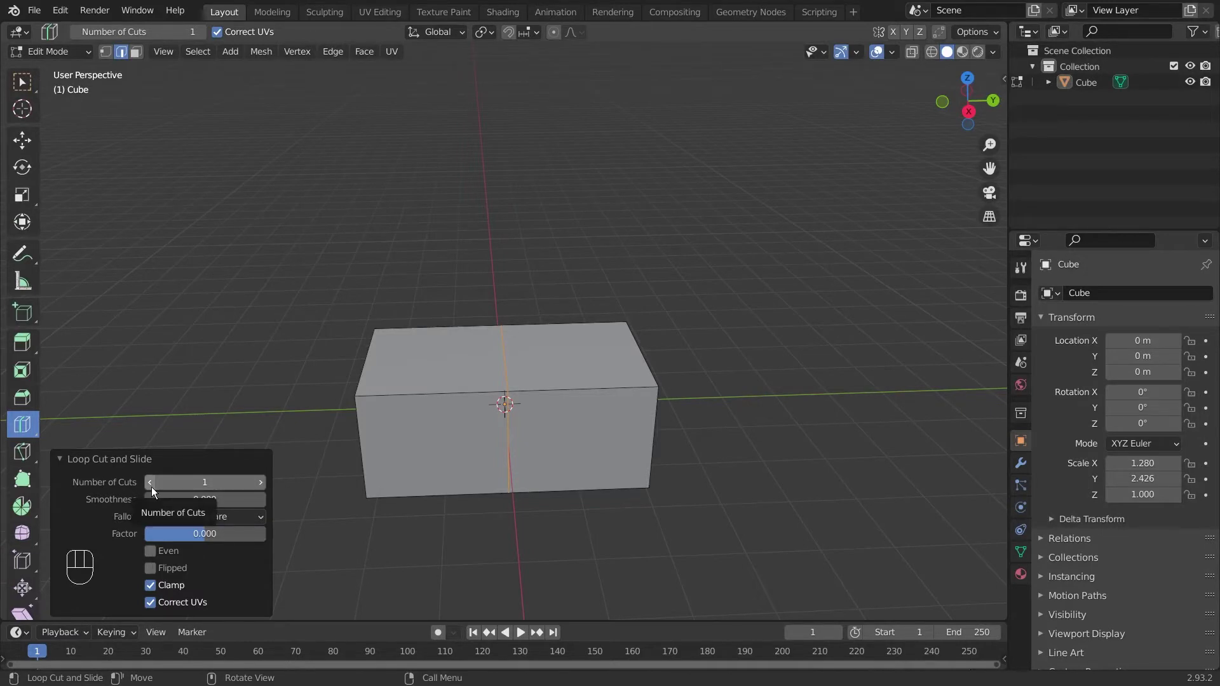
# Repeatedly adjust the loop cut's settings in the operator panel.
pyautogui.click(157, 490)
pyautogui.click(157, 491)
pyautogui.click(157, 490)
pyautogui.doubleClick(157, 491)
pyautogui.click(154, 489)
pyautogui.click(154, 489)
pyautogui.click(154, 489)
pyautogui.click(155, 489)
pyautogui.click(155, 488)
pyautogui.click(154, 489)
pyautogui.click(155, 488)
pyautogui.click(155, 489)
pyautogui.click(154, 489)
pyautogui.click(155, 489)
pyautogui.click(155, 488)
pyautogui.click(155, 488)
pyautogui.click(155, 489)
pyautogui.click(154, 488)
pyautogui.doubleClick(154, 488)
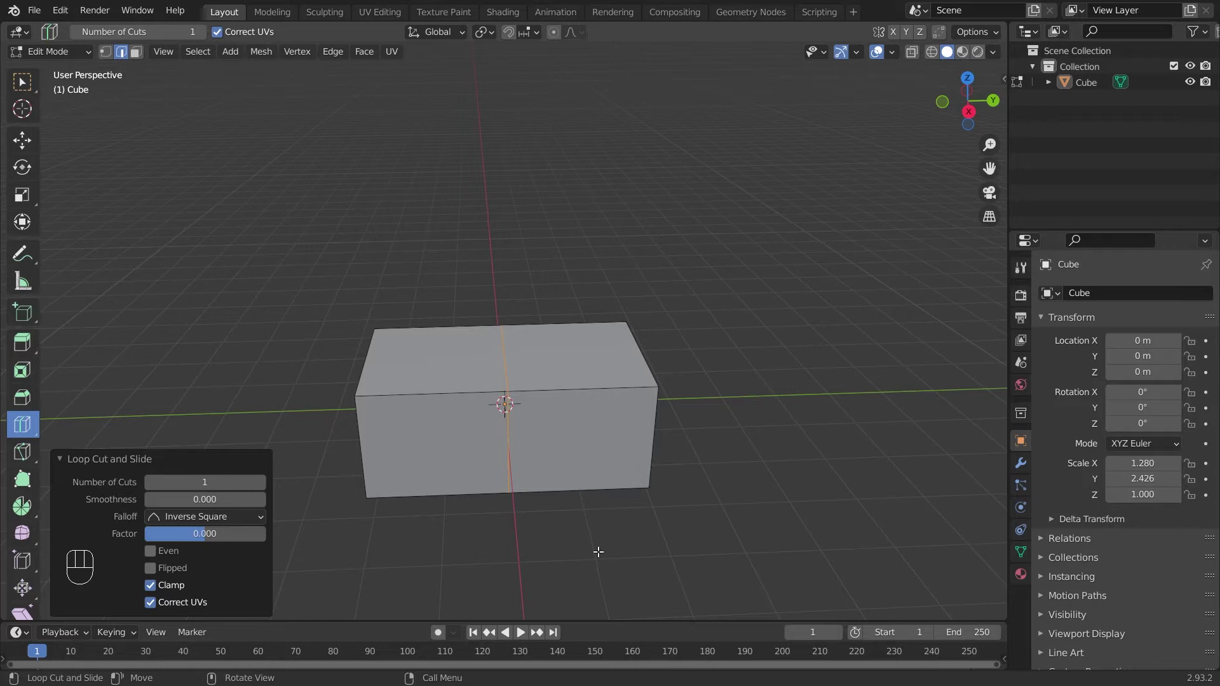
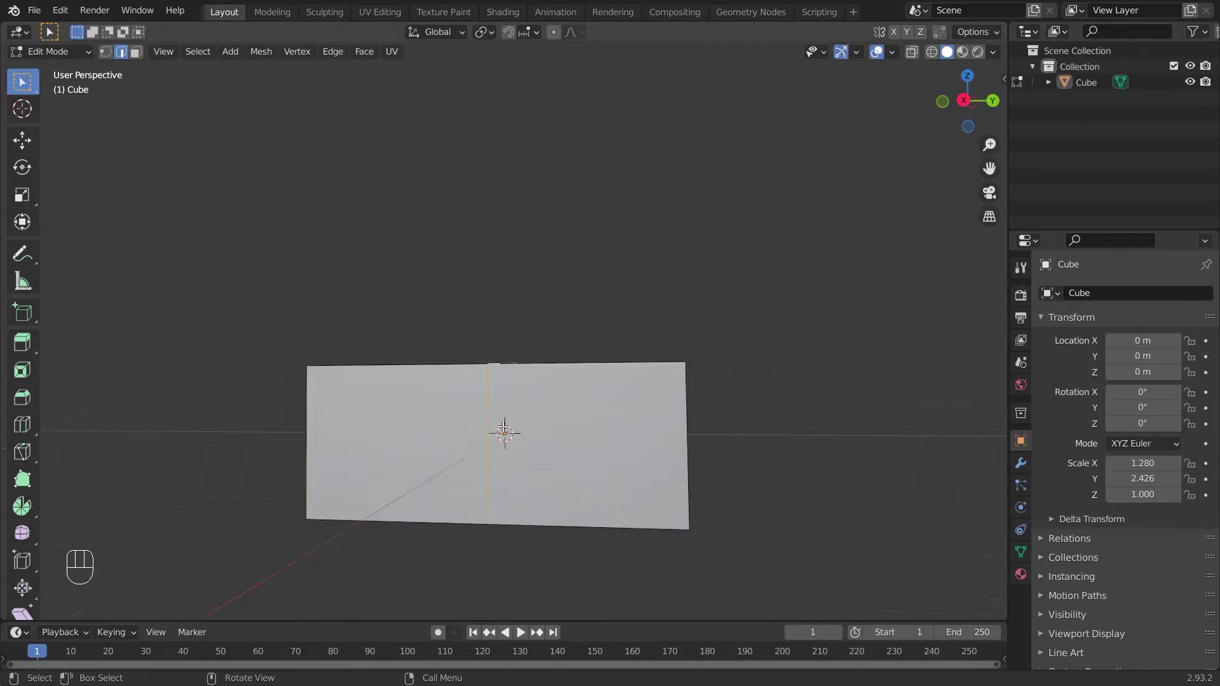
pyautogui.moveTo(529, 435); pyautogui.dragTo(546, 462)
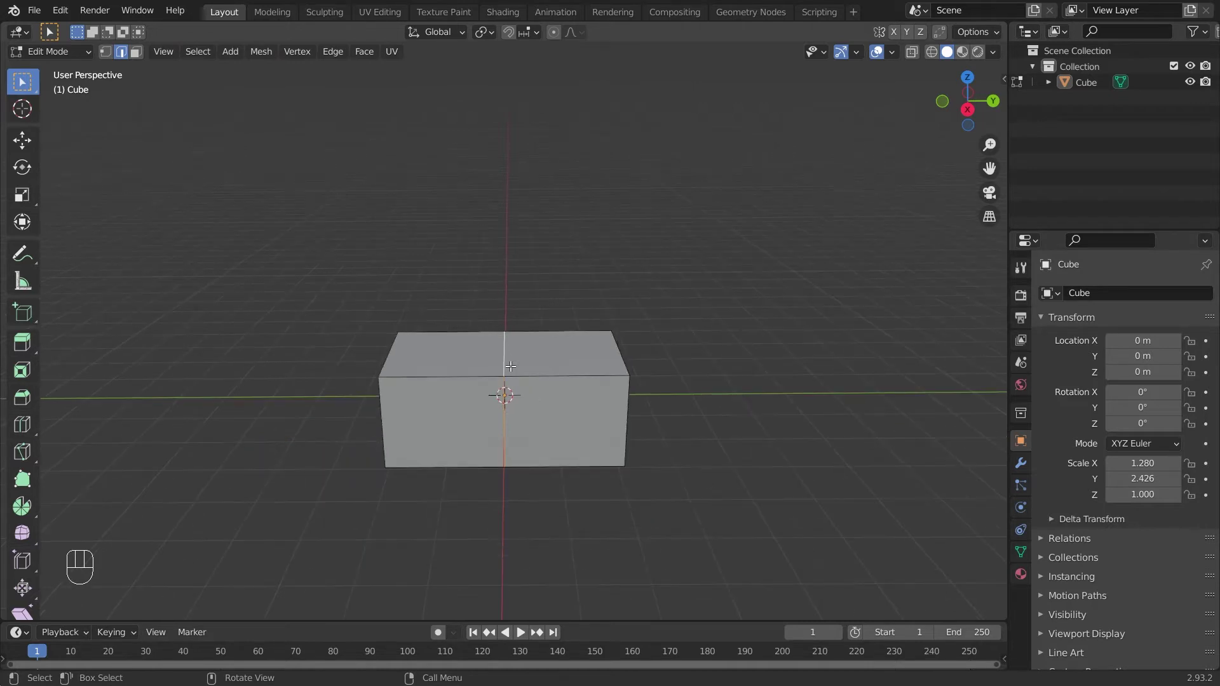
pyautogui.moveTo(509, 351); pyautogui.dragTo(478, 488)
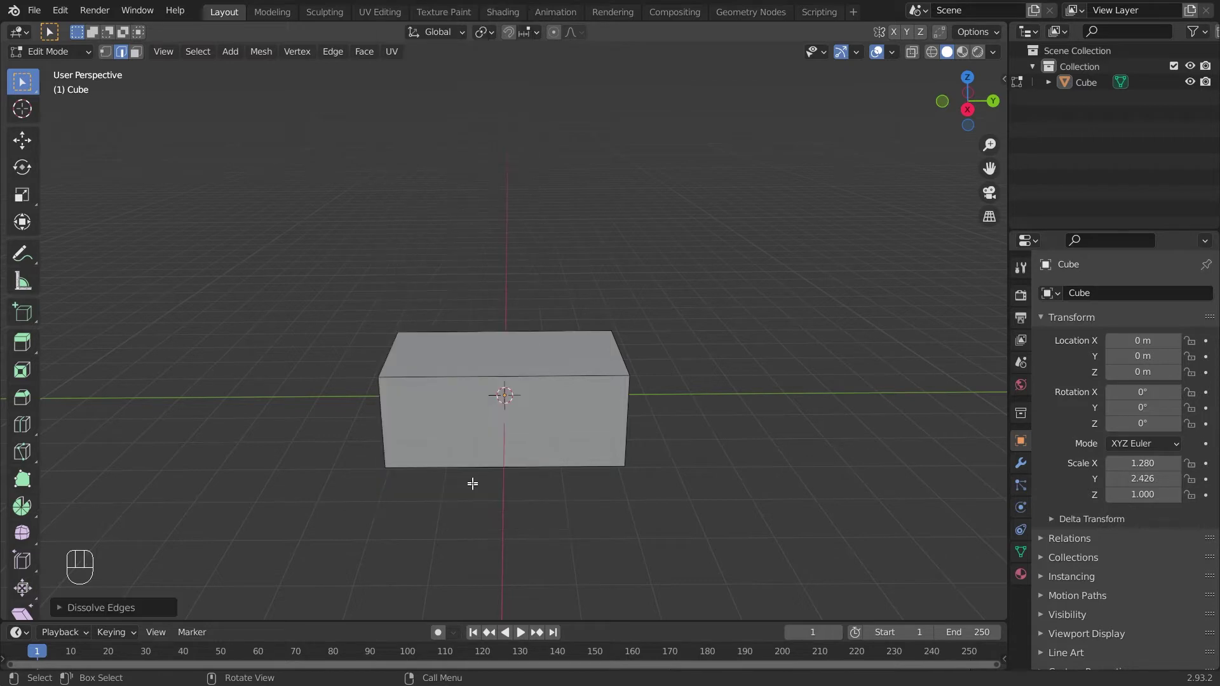
pyautogui.moveTo(552, 390); pyautogui.dragTo(556, 399)
pyautogui.moveTo(560, 398); pyautogui.dragTo(556, 394)
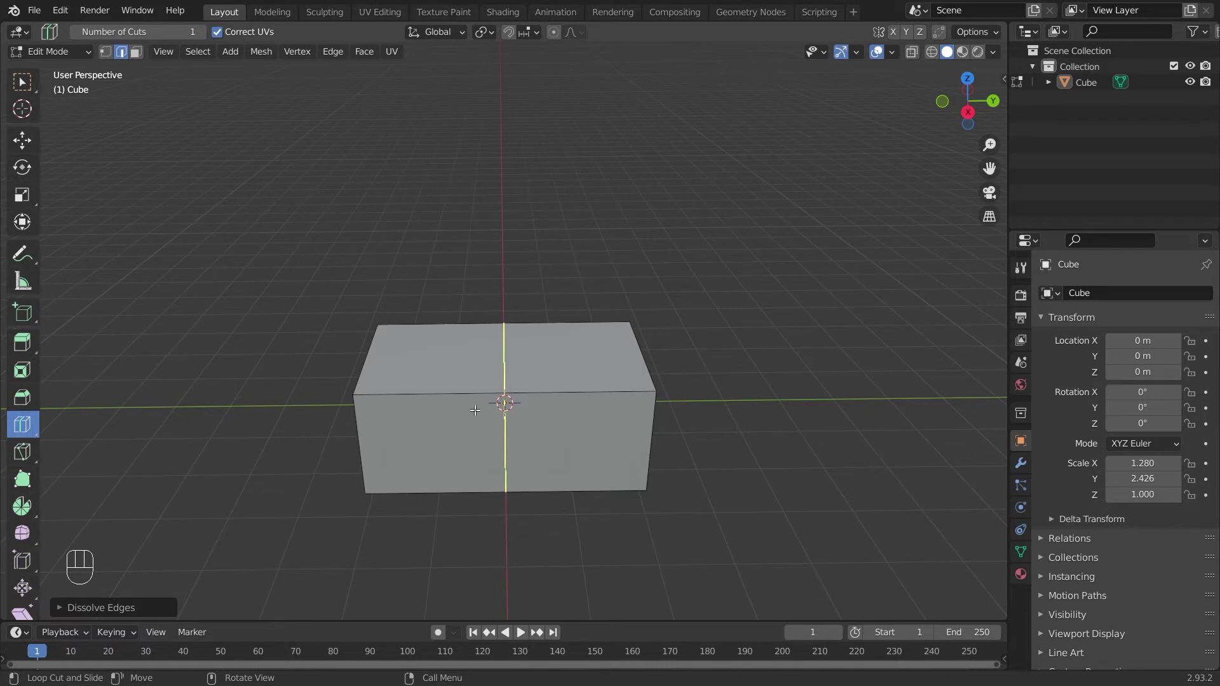
# Add a multi-cut loop along the box with several evenly spaced cuts.
pyautogui.click(478, 405)
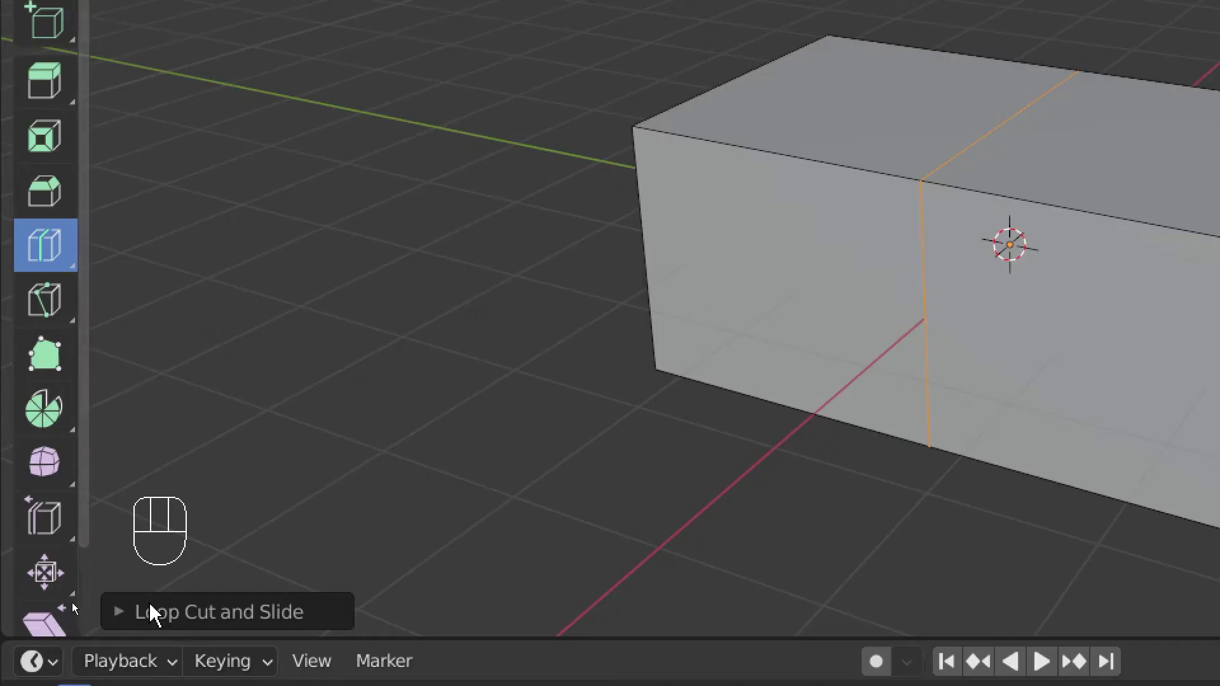
pyautogui.click(68, 606)
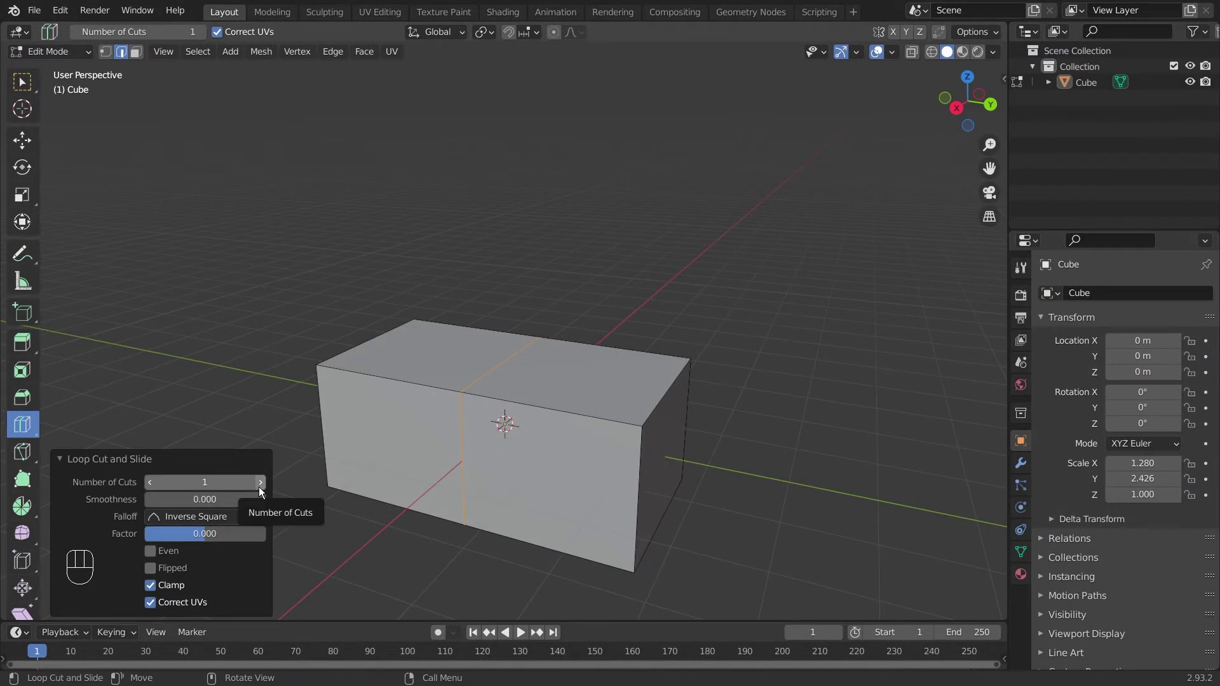
pyautogui.doubleClick(264, 490)
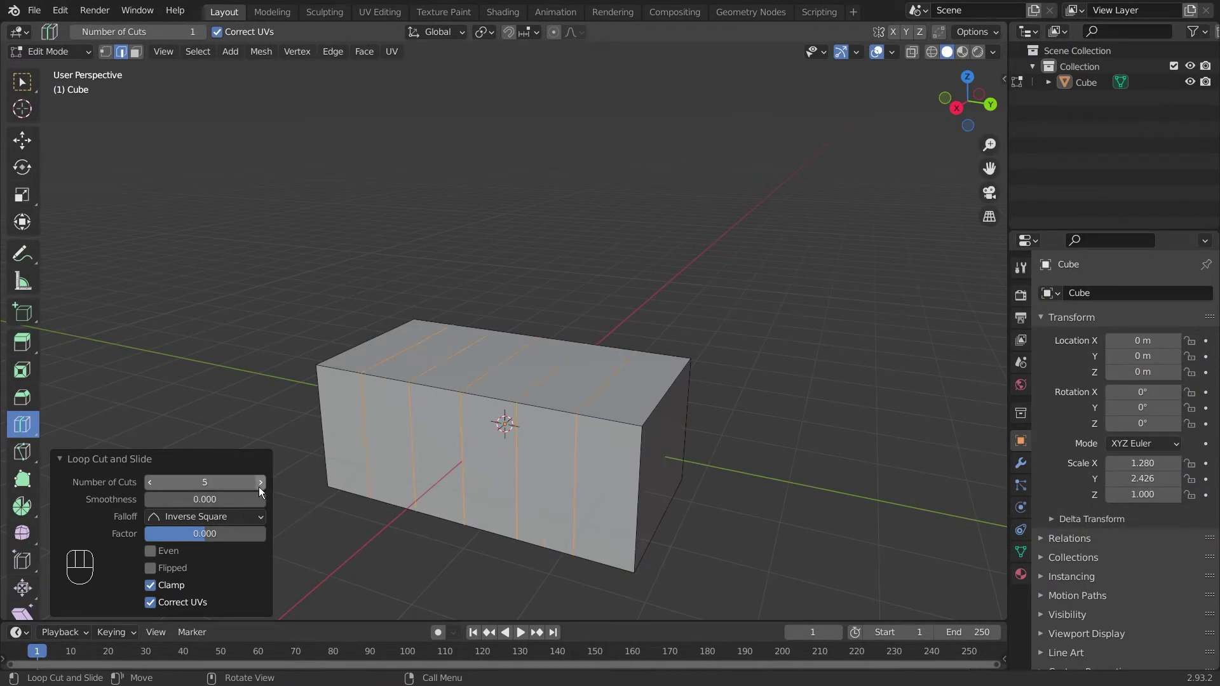
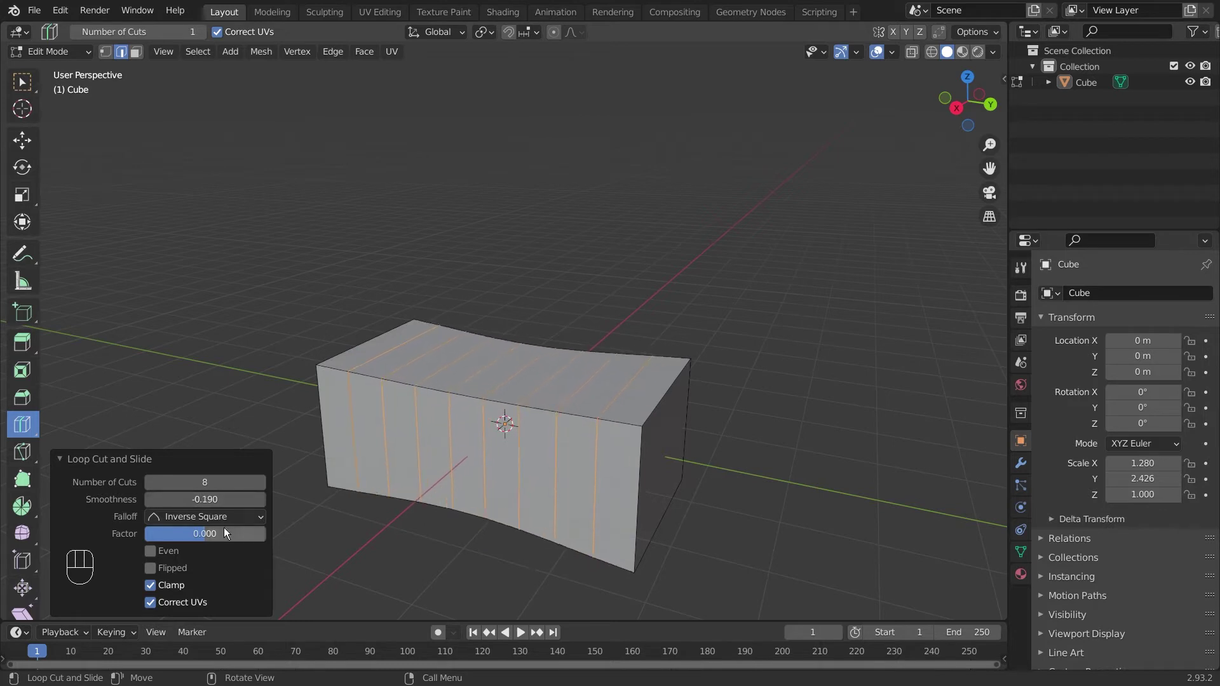
# Drag the smoothness value to pinch the box's middle into a bow-tie, confirm, then undo.
pyautogui.click(231, 519)
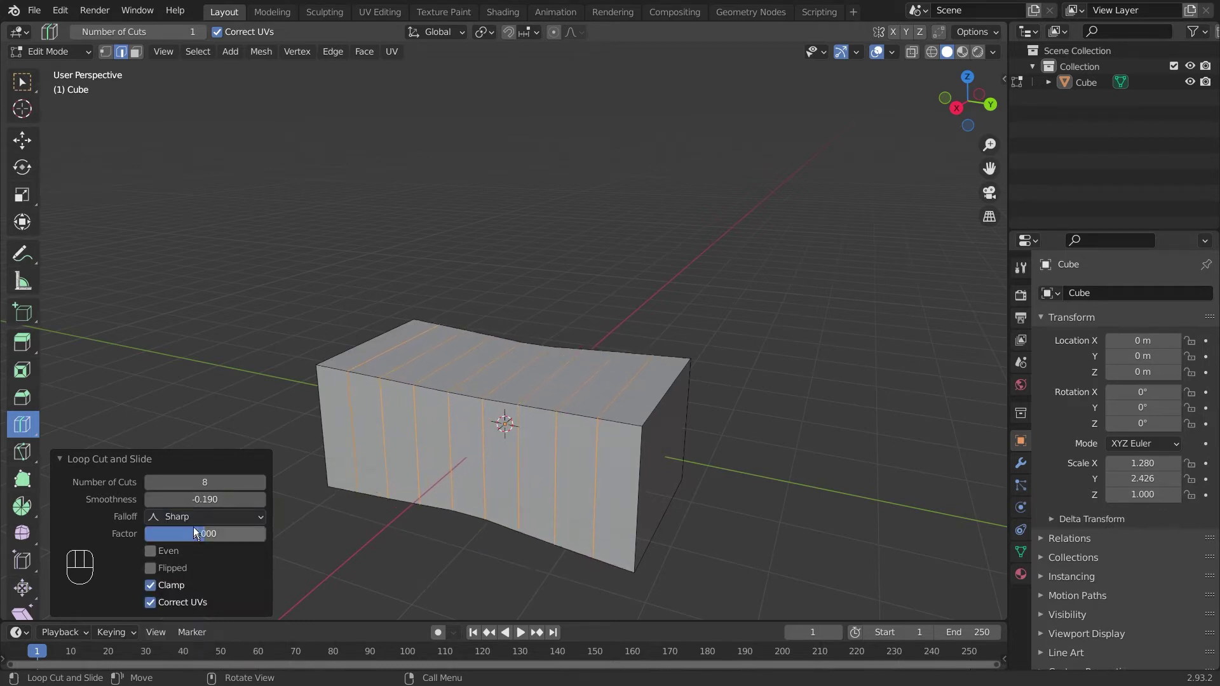
pyautogui.moveTo(198, 526); pyautogui.dragTo(210, 506)
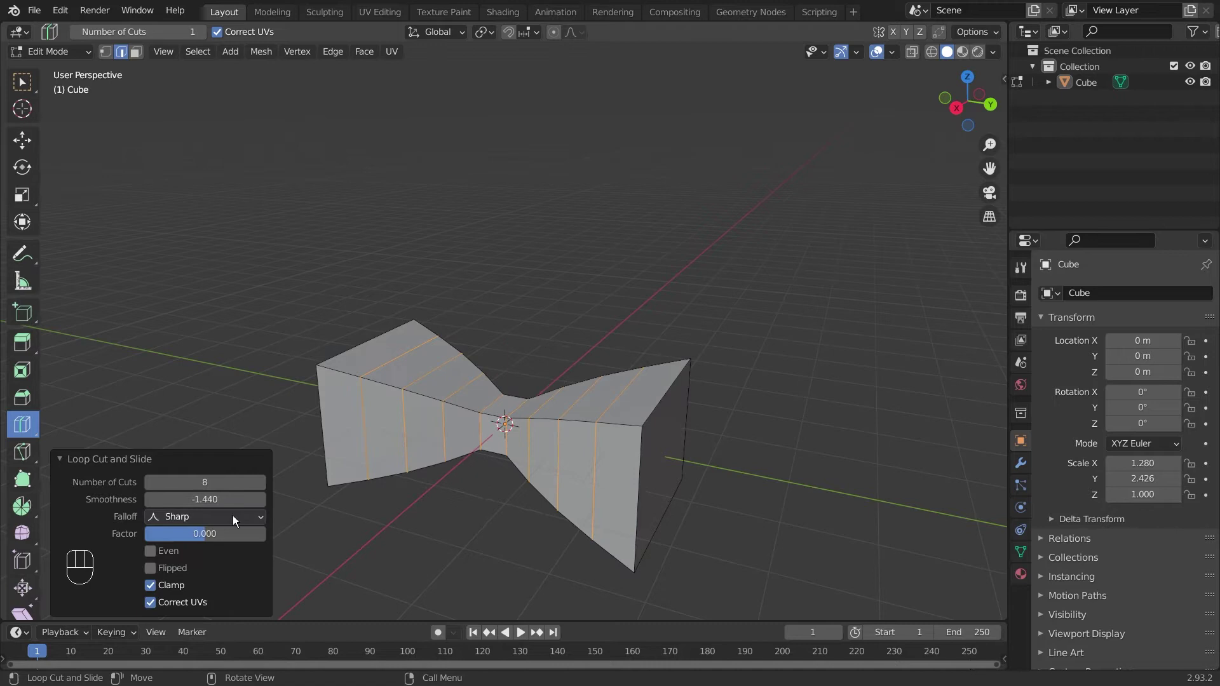
pyautogui.moveTo(216, 521); pyautogui.dragTo(213, 555)
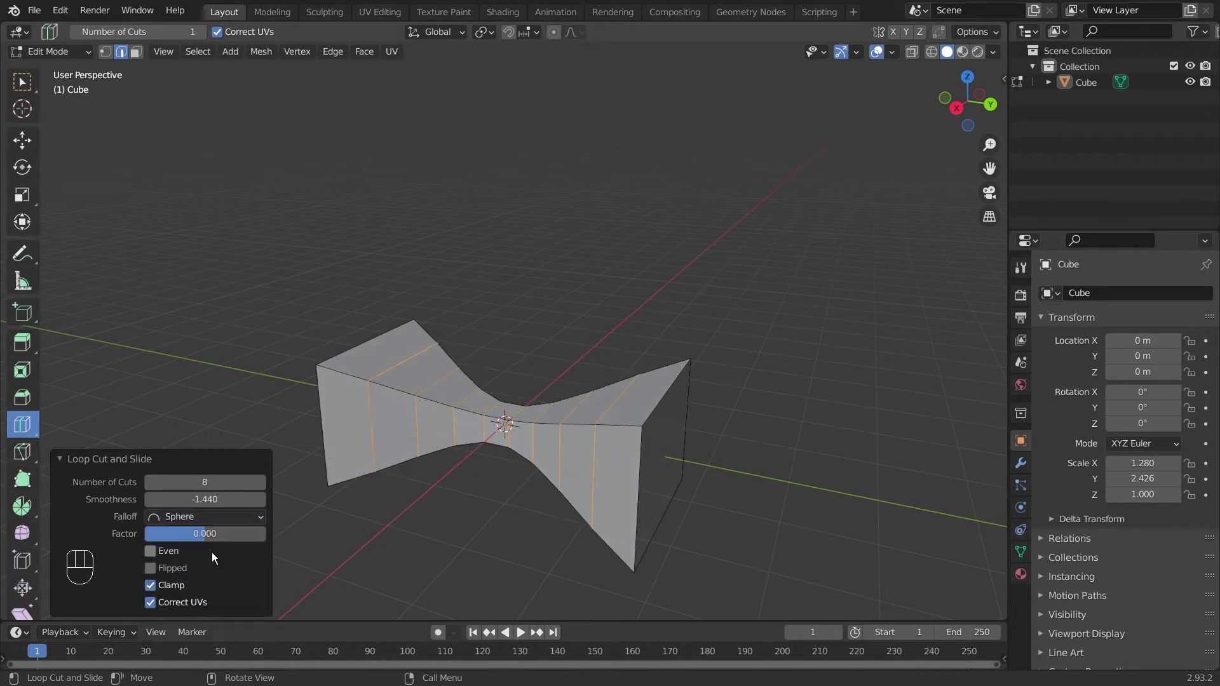
pyautogui.moveTo(219, 517); pyautogui.dragTo(207, 606)
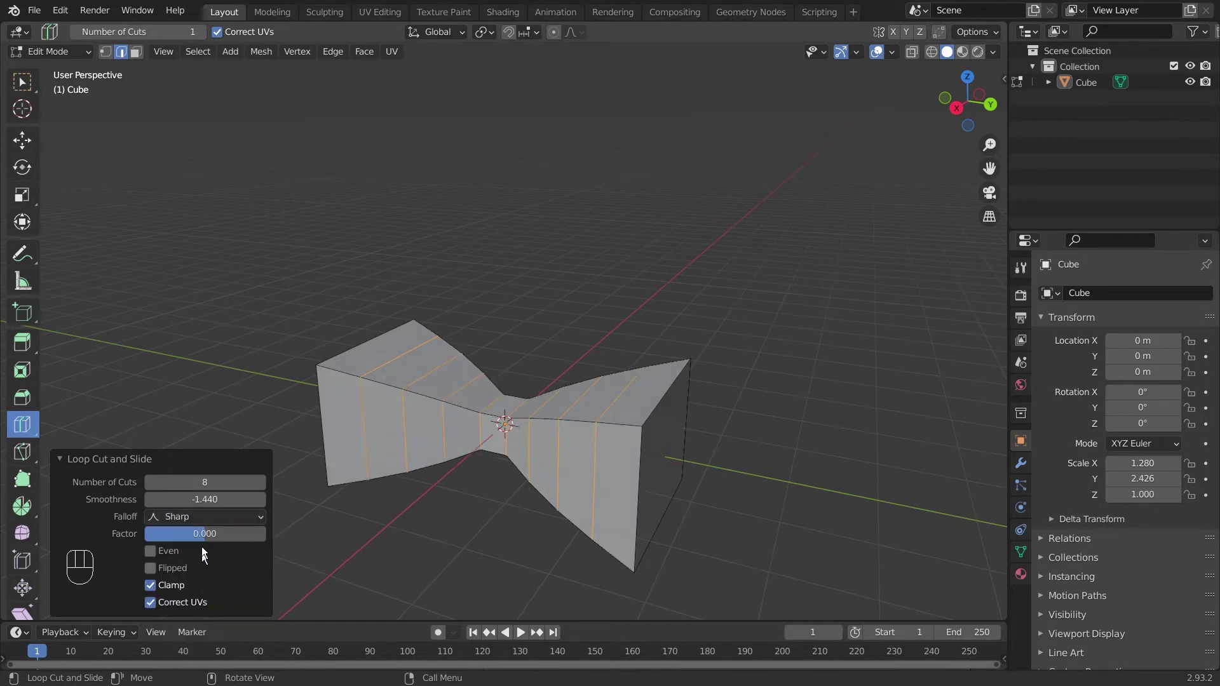
pyautogui.moveTo(203, 520); pyautogui.dragTo(212, 599)
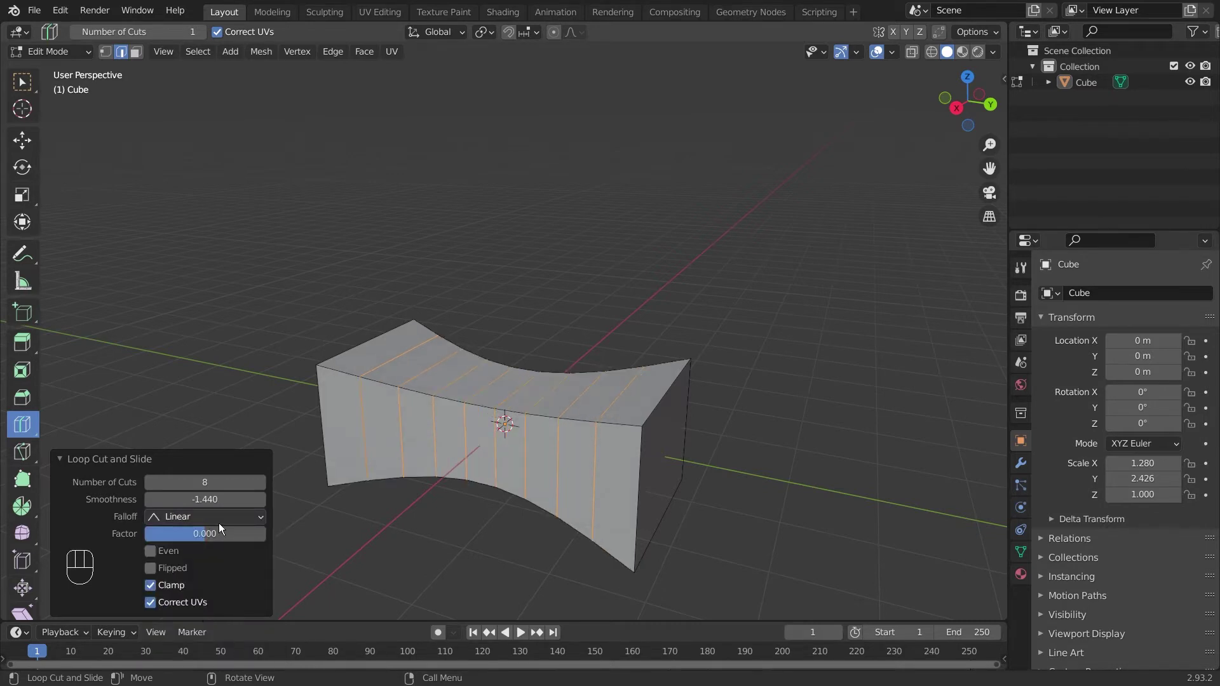
pyautogui.moveTo(213, 516); pyautogui.dragTo(207, 539)
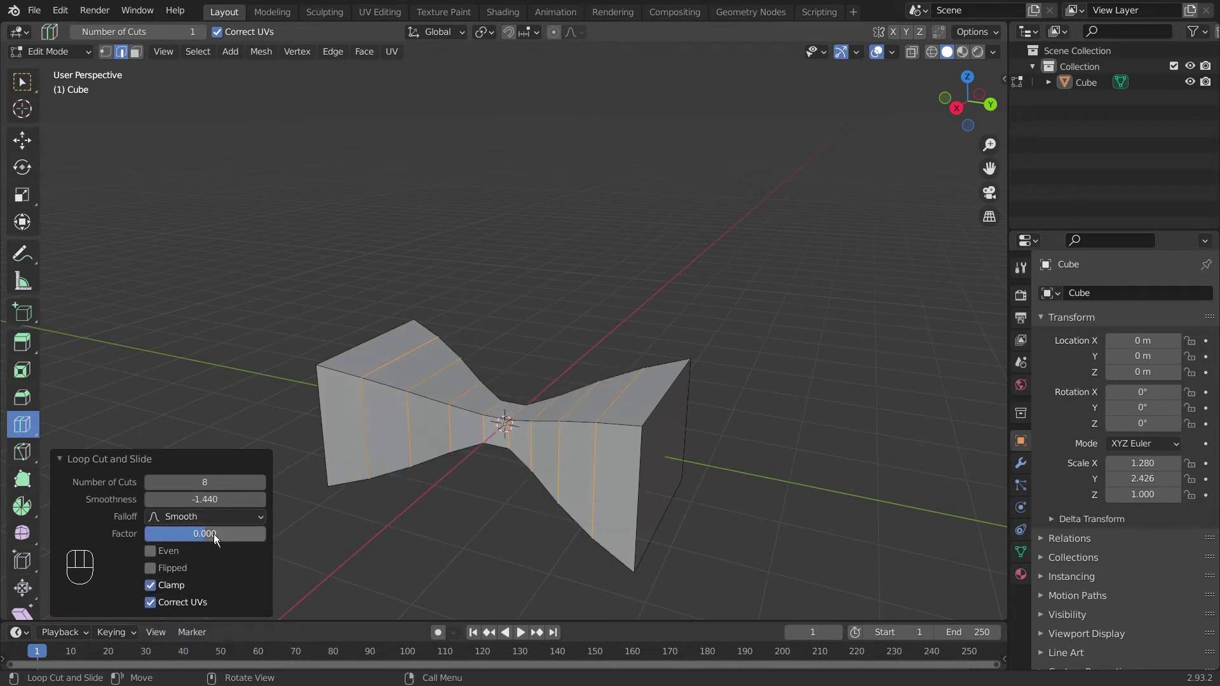
pyautogui.moveTo(199, 534); pyautogui.dragTo(241, 538)
pyautogui.click(273, 540)
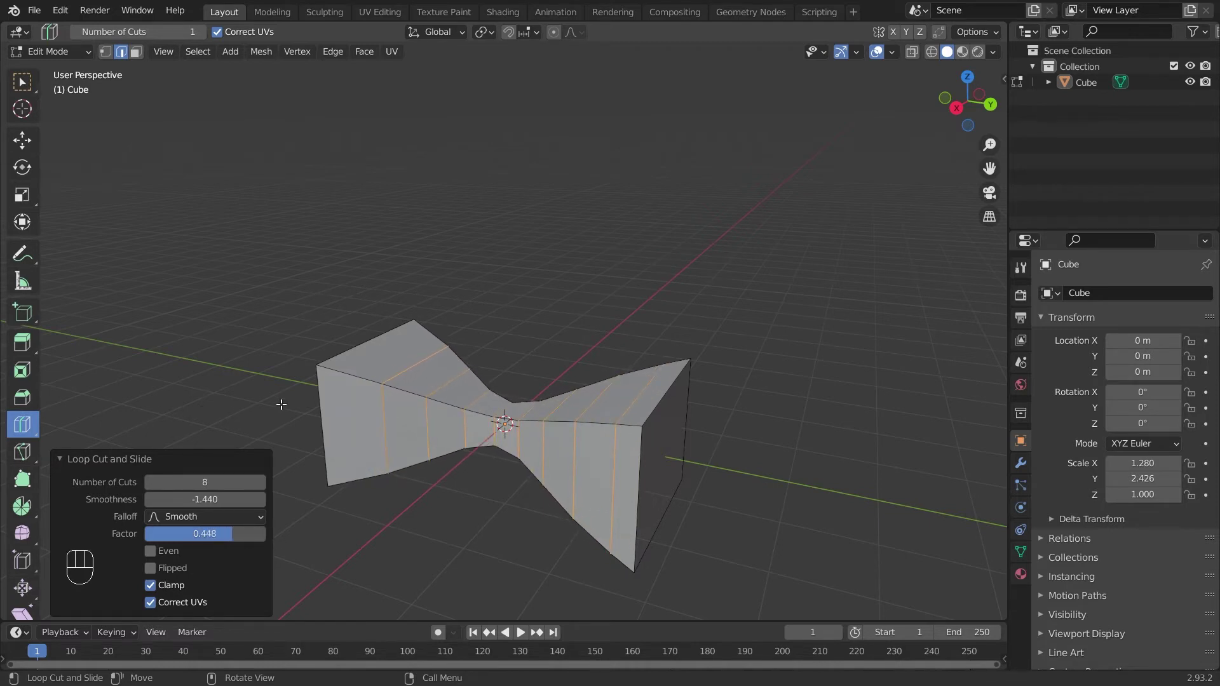
pyautogui.press('ctrl+z')
# Undo all the loop cuts back to a plain block, orbiting to view the whole box.
pyautogui.press('ctrl+z')
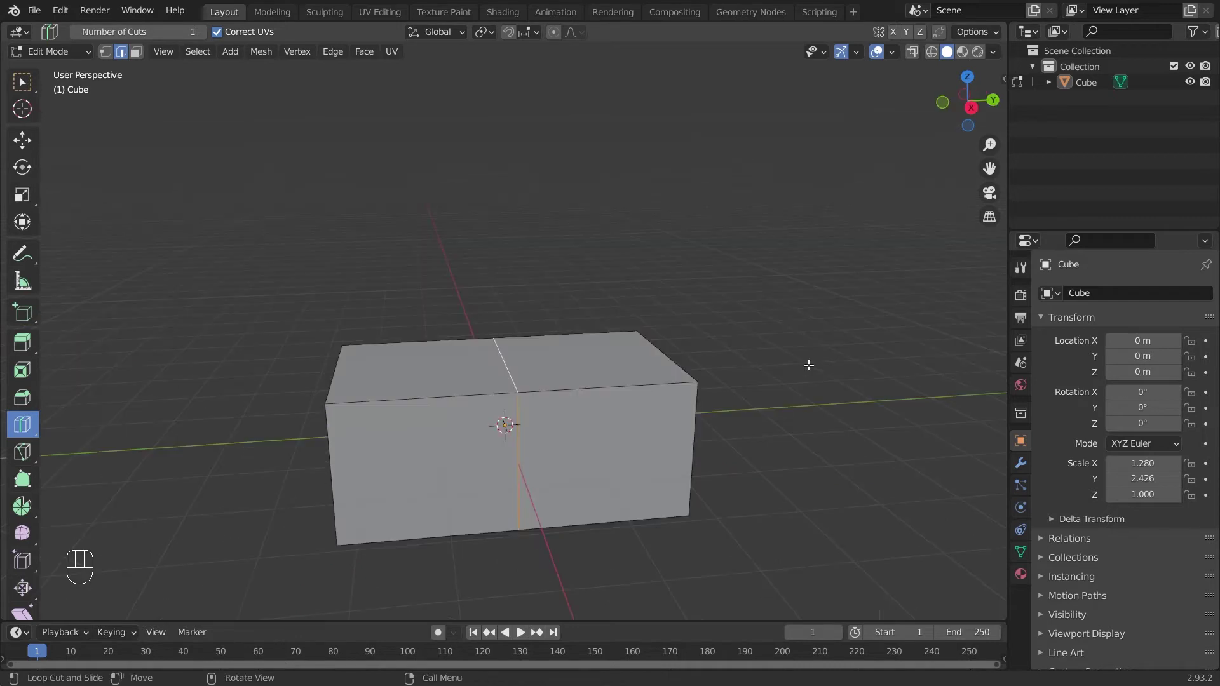
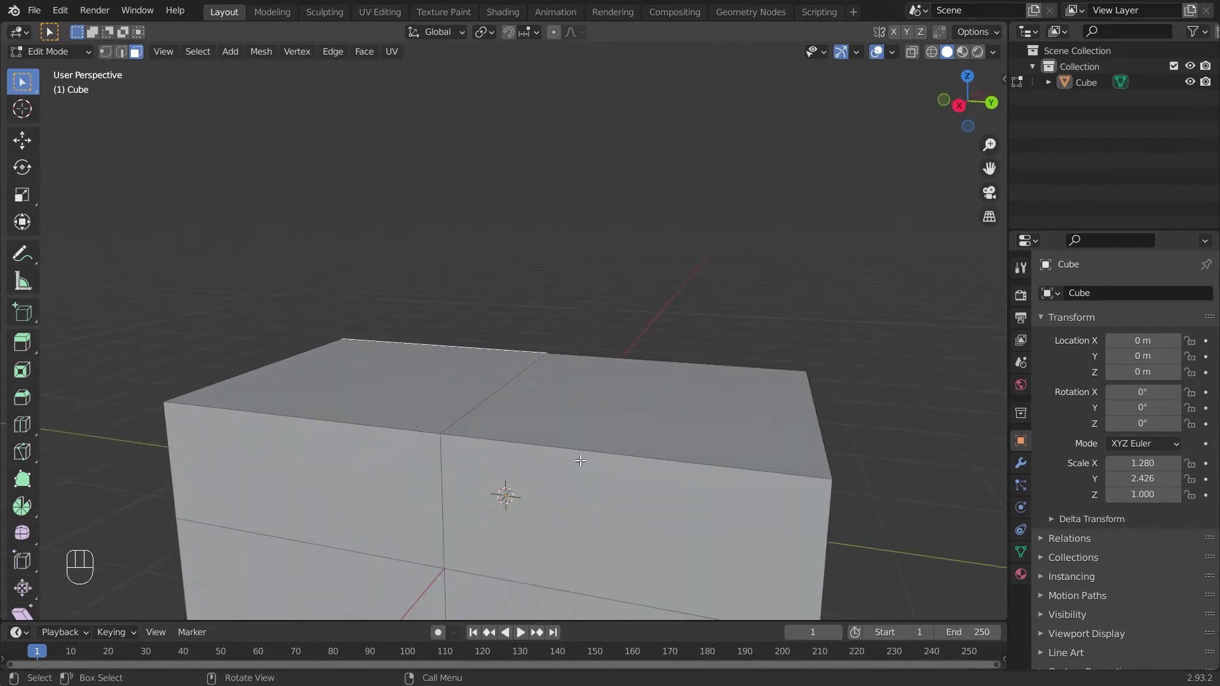
pyautogui.moveTo(548, 422); pyautogui.dragTo(602, 420)
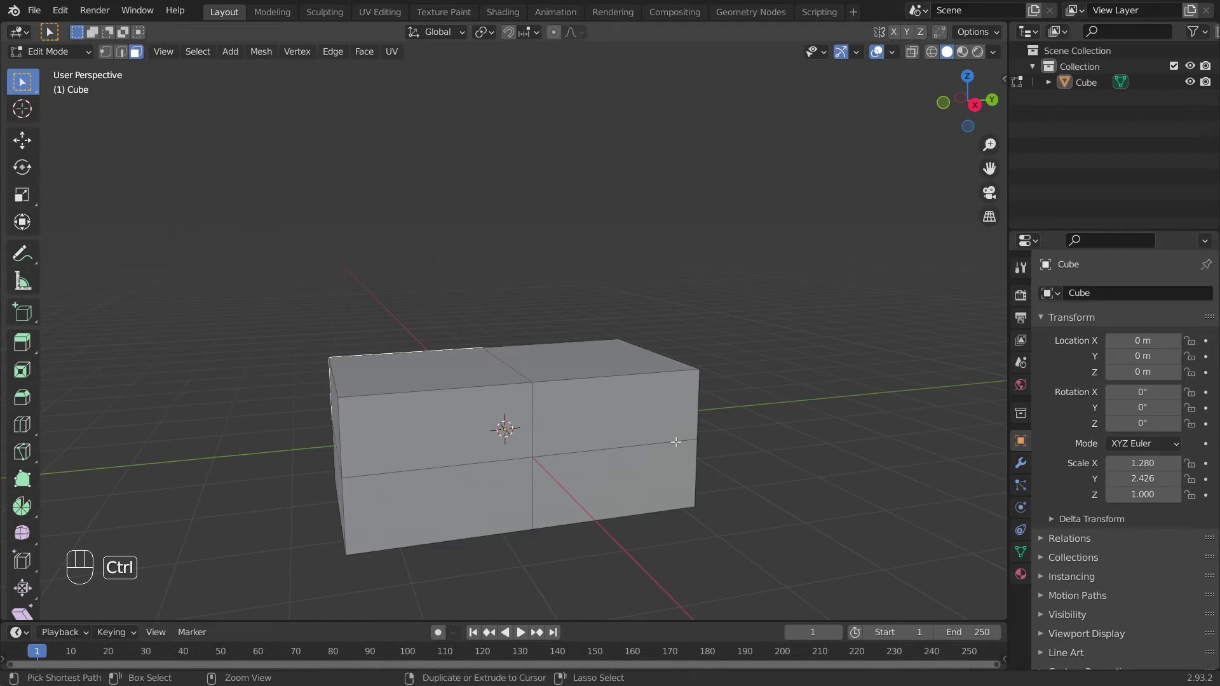
pyautogui.press('ctrl+z')
pyautogui.press('ctrl+z')
pyautogui.press('ctrl+z')
pyautogui.press('ctrl+z')
pyautogui.press('ctrl+z')
pyautogui.press('ctrl+z')
pyautogui.press('ctrl+z')
pyautogui.press('ctrl+z')
pyautogui.press('ctrl+z')
pyautogui.press('ctrl+z')
pyautogui.press('ctrl+z')
pyautogui.press('ctrl+z')
pyautogui.press('ctrl+z')
pyautogui.moveTo(632, 415); pyautogui.dragTo(626, 419)
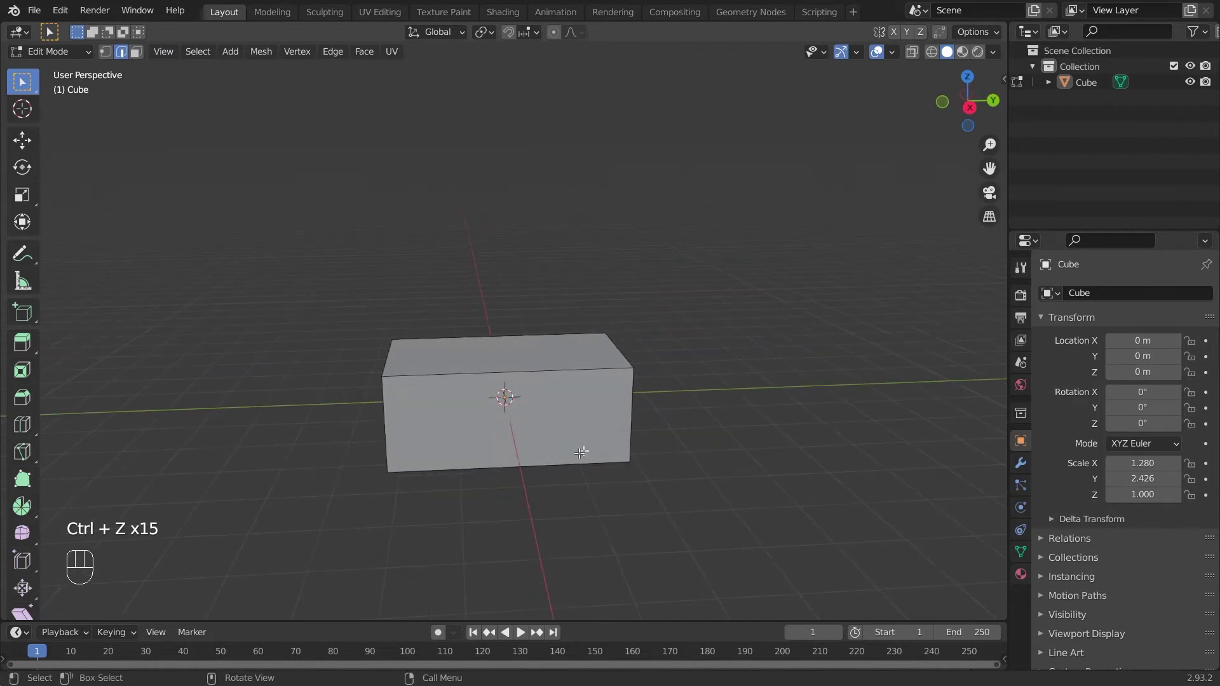
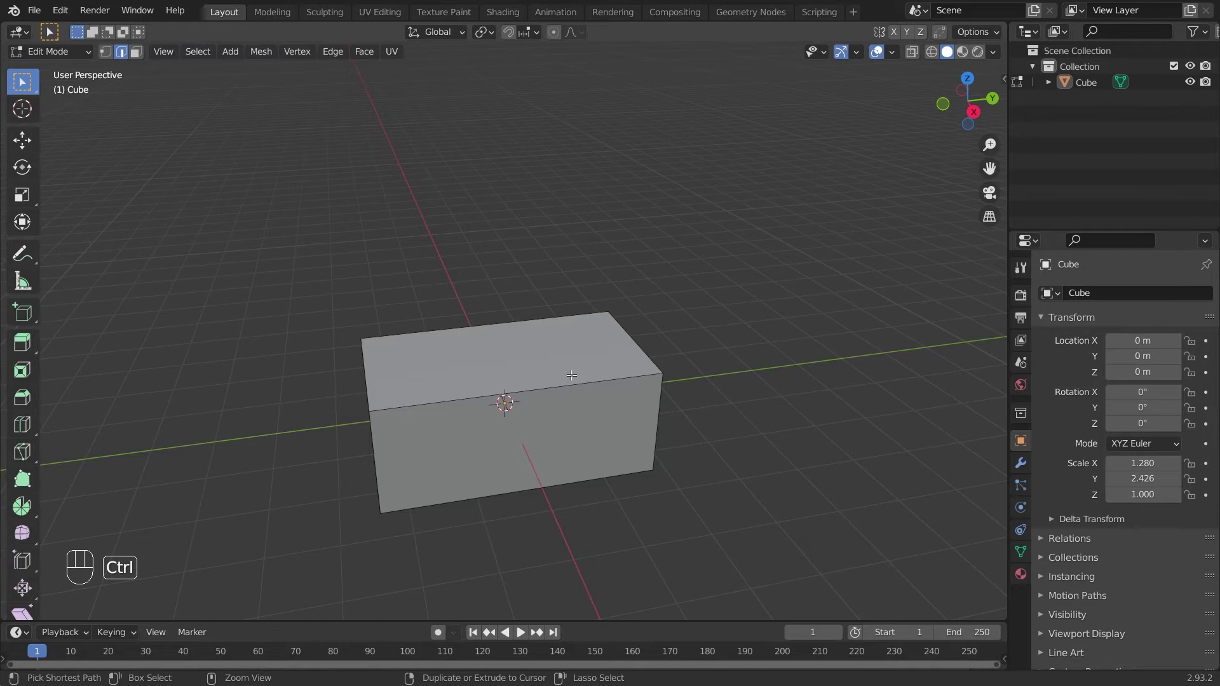
# Start a new centered loop cut preview around the box with Ctrl+R.
pyautogui.press('ctrl+r')
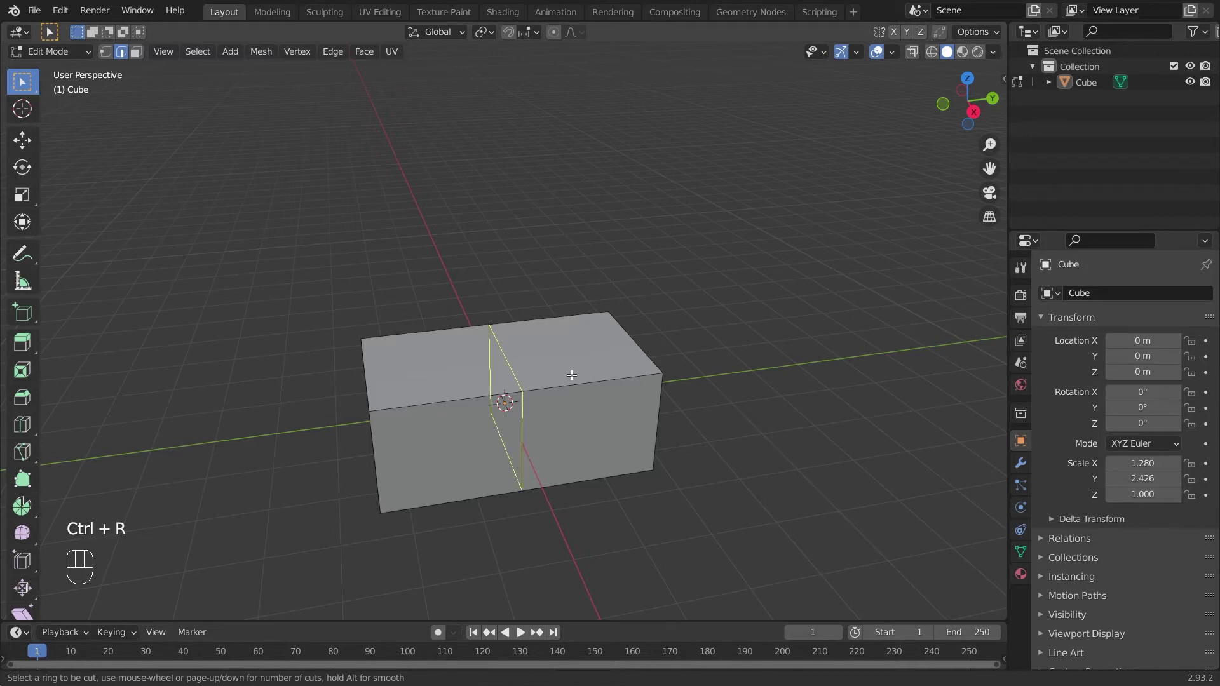
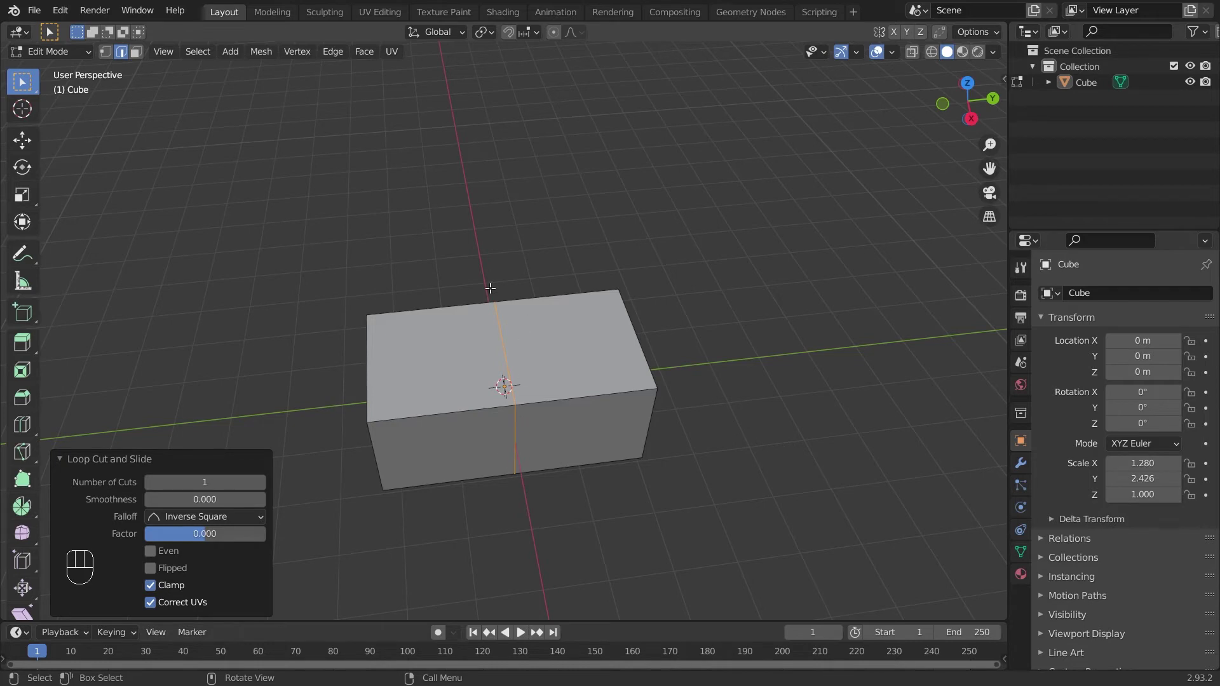
# Undo, then place a single loop cut across the middle and slide it along the box.
pyautogui.press('ctrl+z')
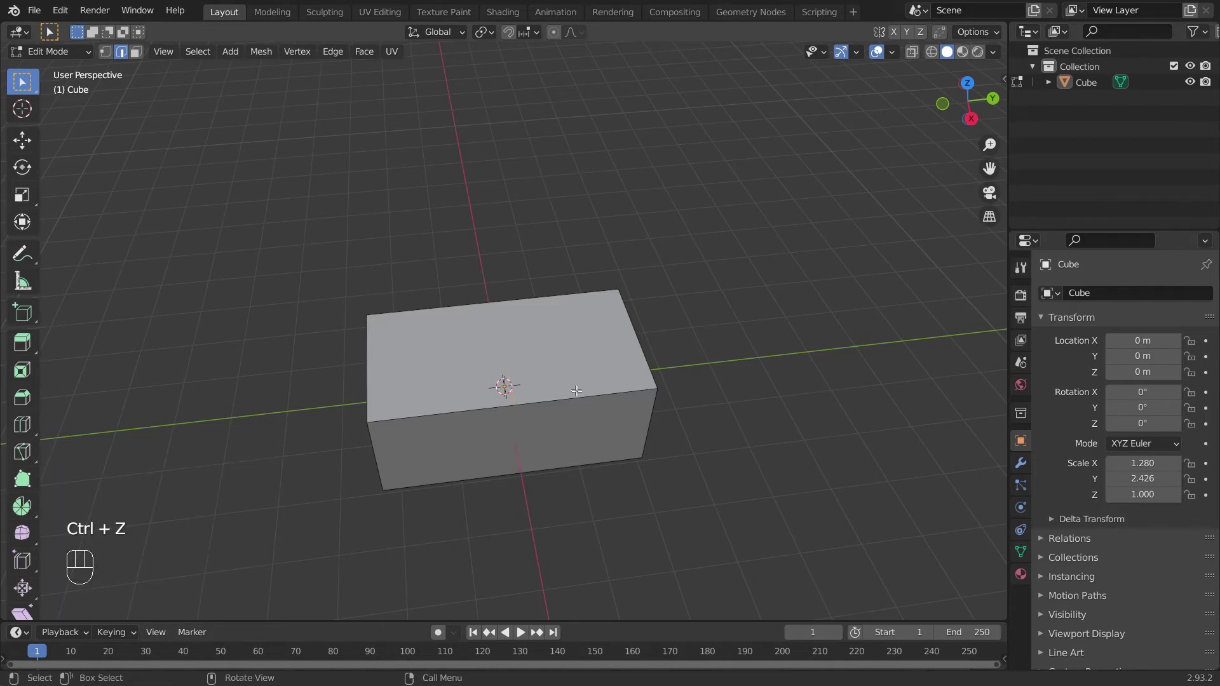
pyautogui.press('ctrl+r')
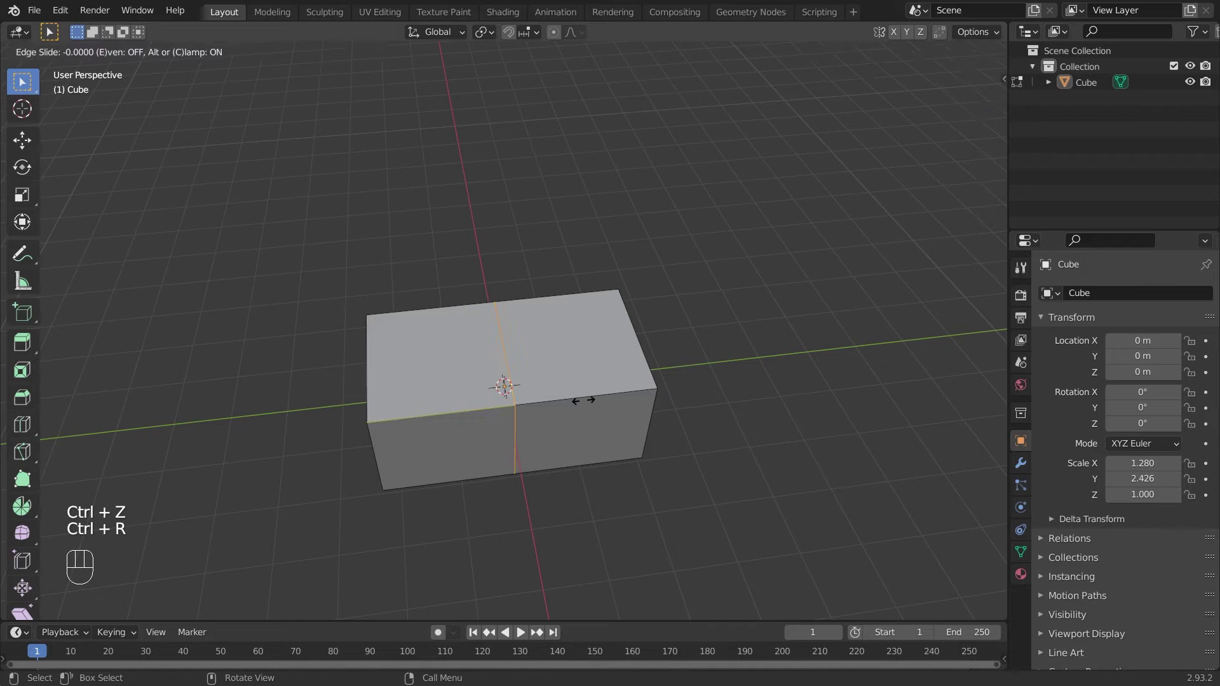
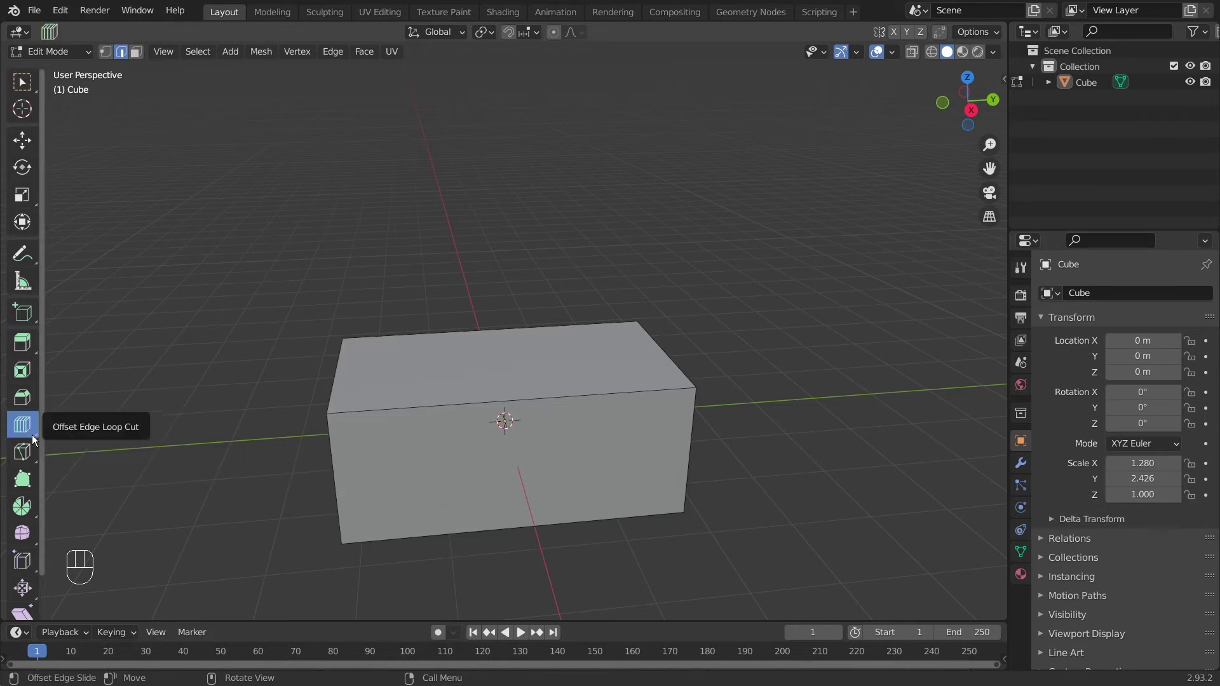
pyautogui.moveTo(34, 438); pyautogui.dragTo(71, 428)
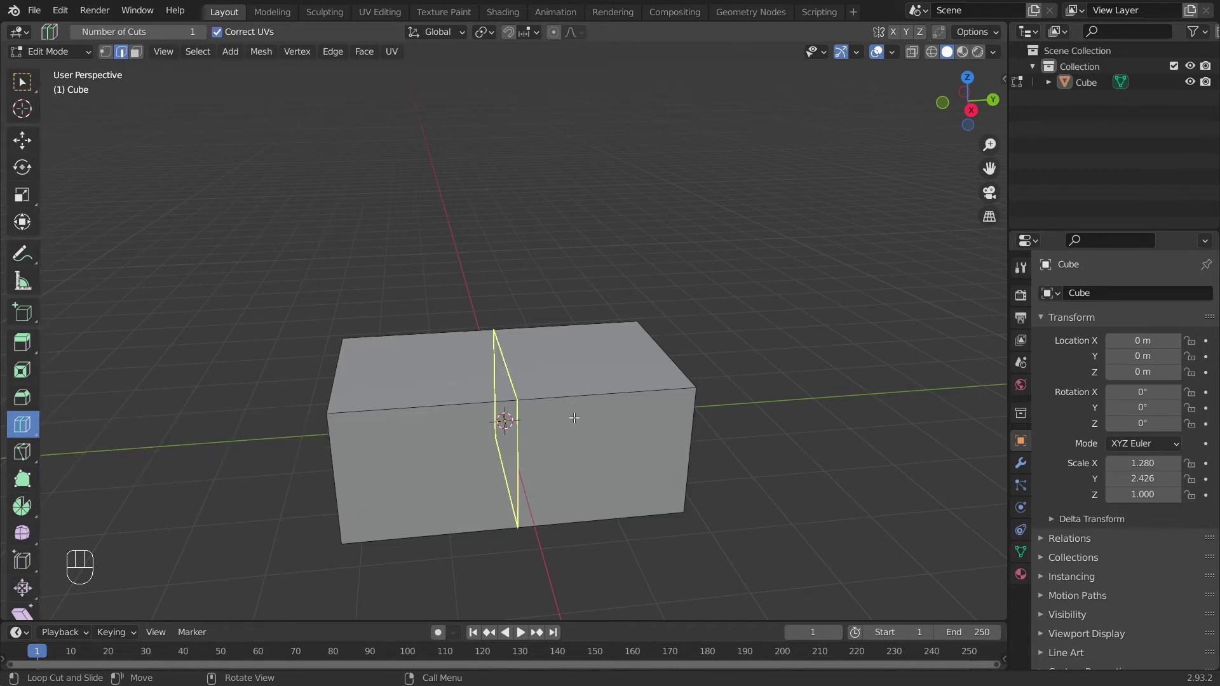
pyautogui.press('ctrl+r')
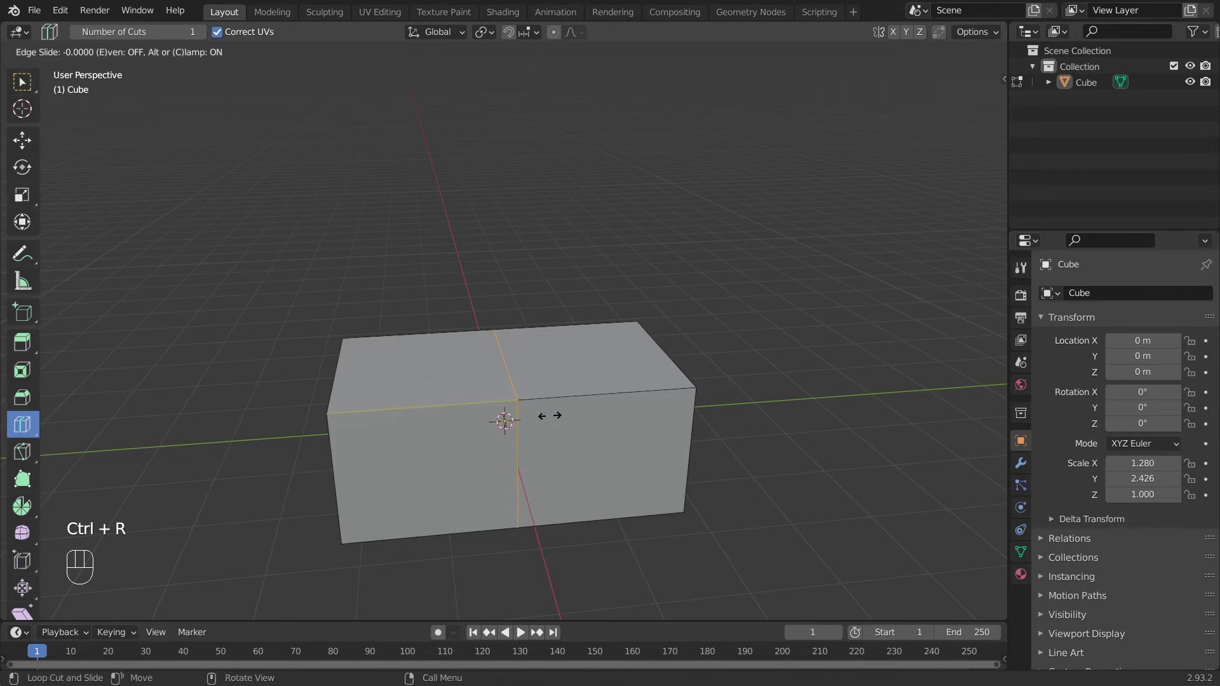
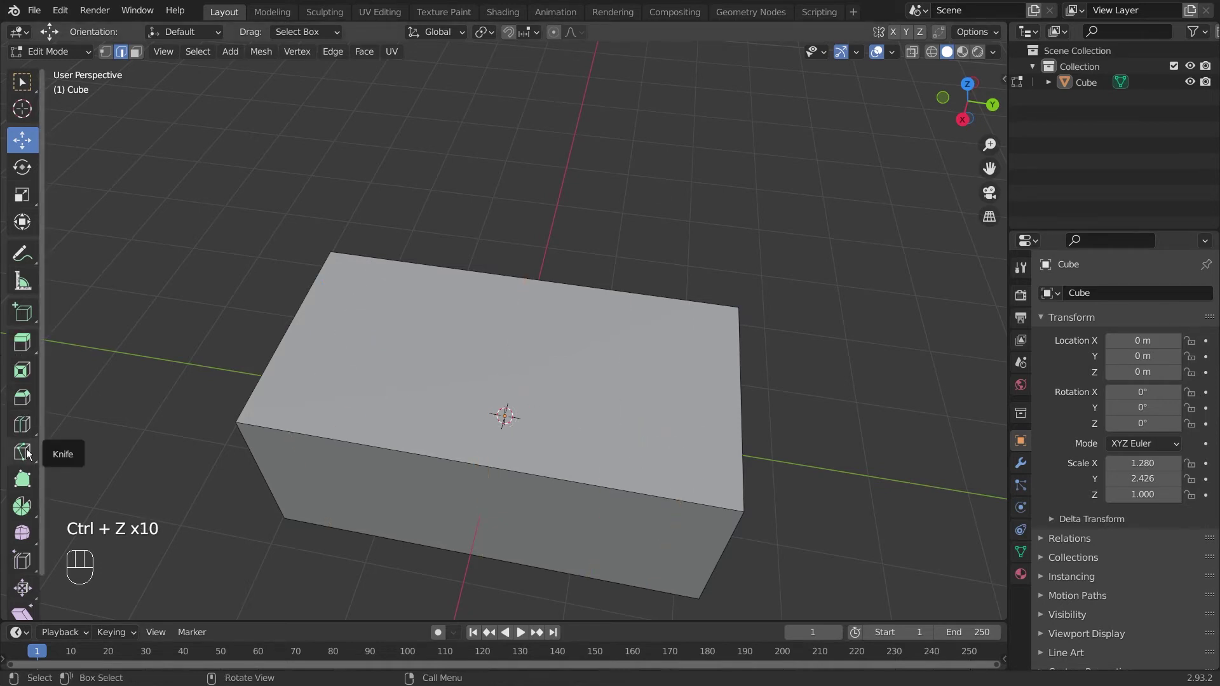
# Slide loops near both ends and start a horizontal loop cut around the box's sides.
pyautogui.moveTo(28, 434); pyautogui.dragTo(92, 428)
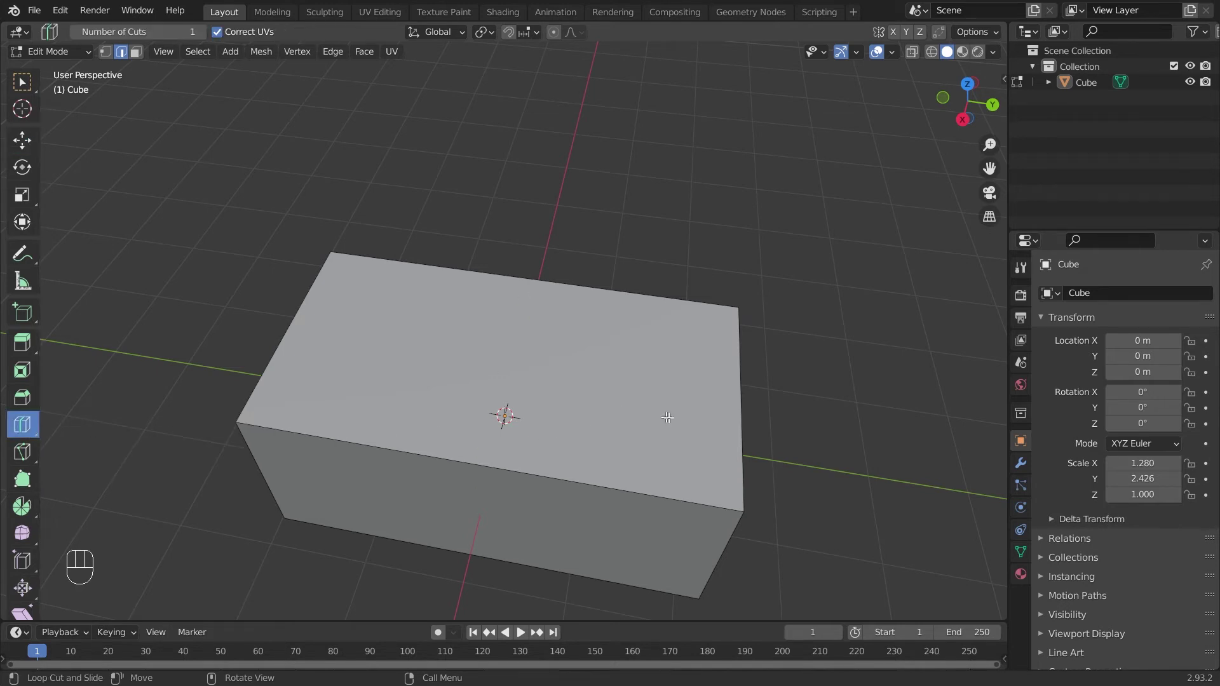
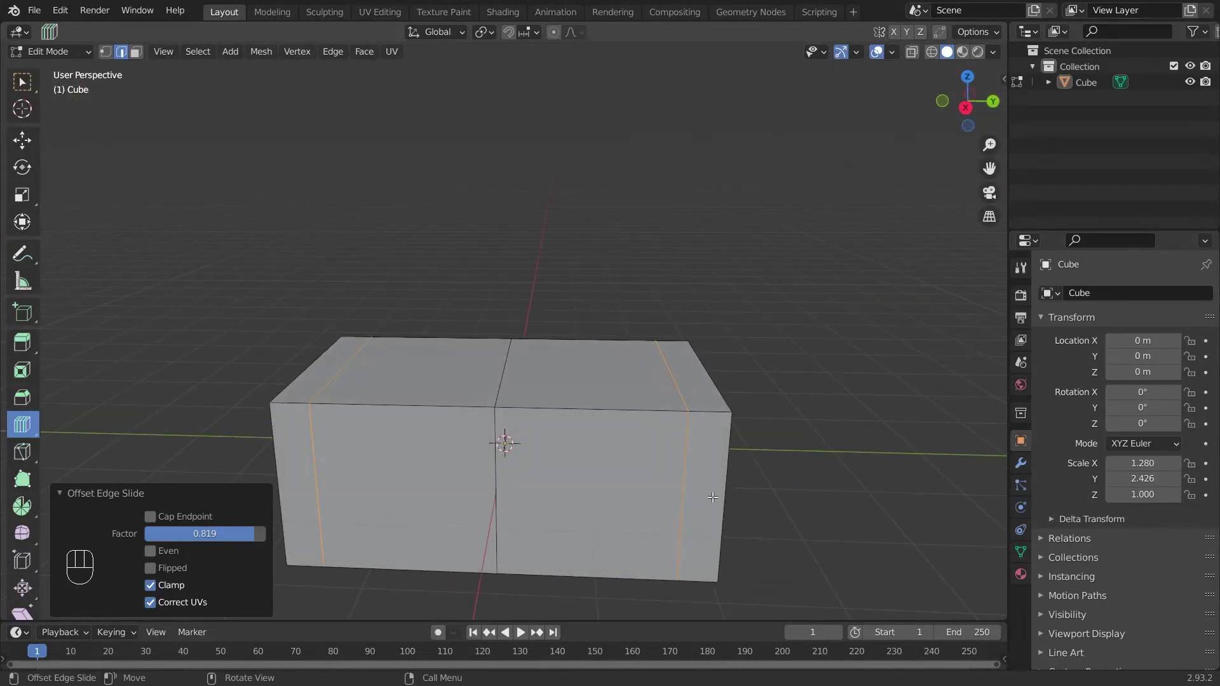
pyautogui.press('ctrl+r')
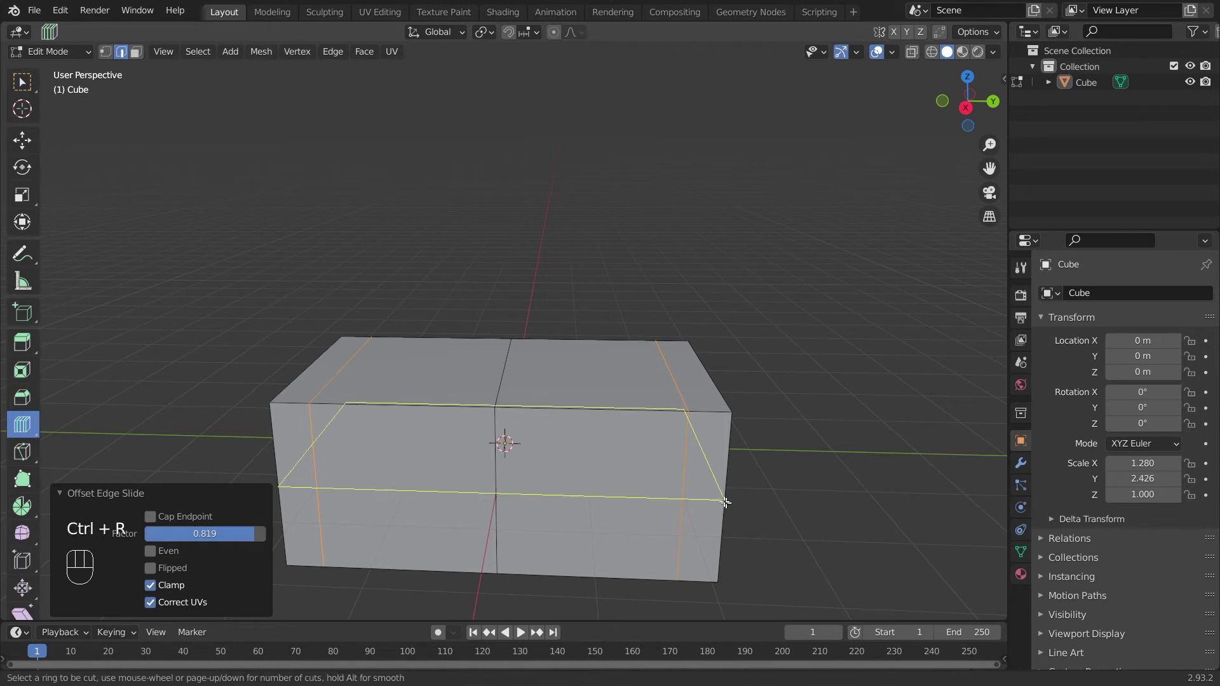
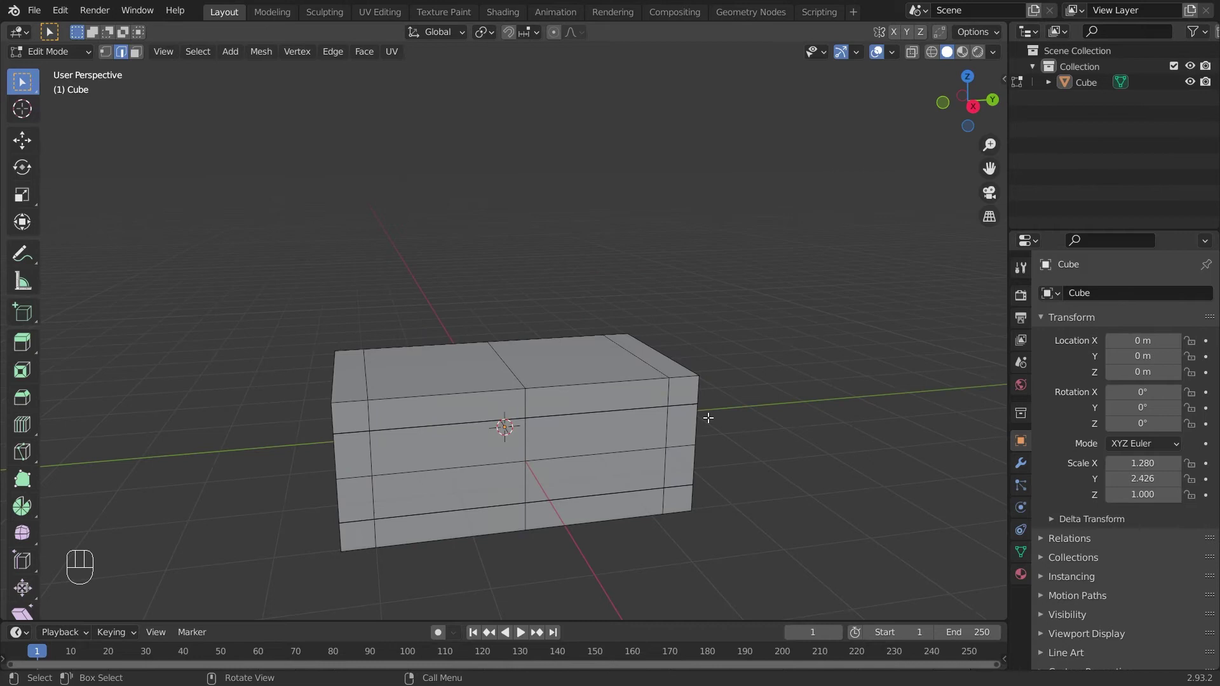
# Add and slide two horizontal loops up the box's sides, then return to Object Mode.
pyautogui.press('ctrl+shift+r')
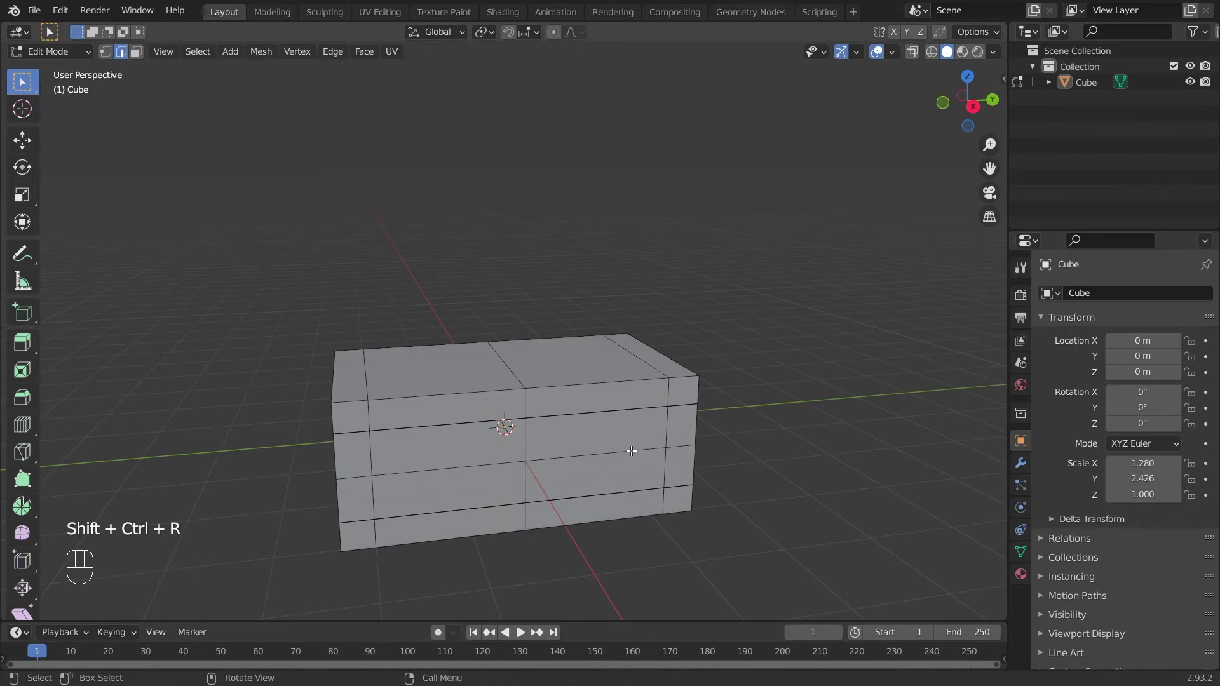
pyautogui.press('ctrl+shift+r')
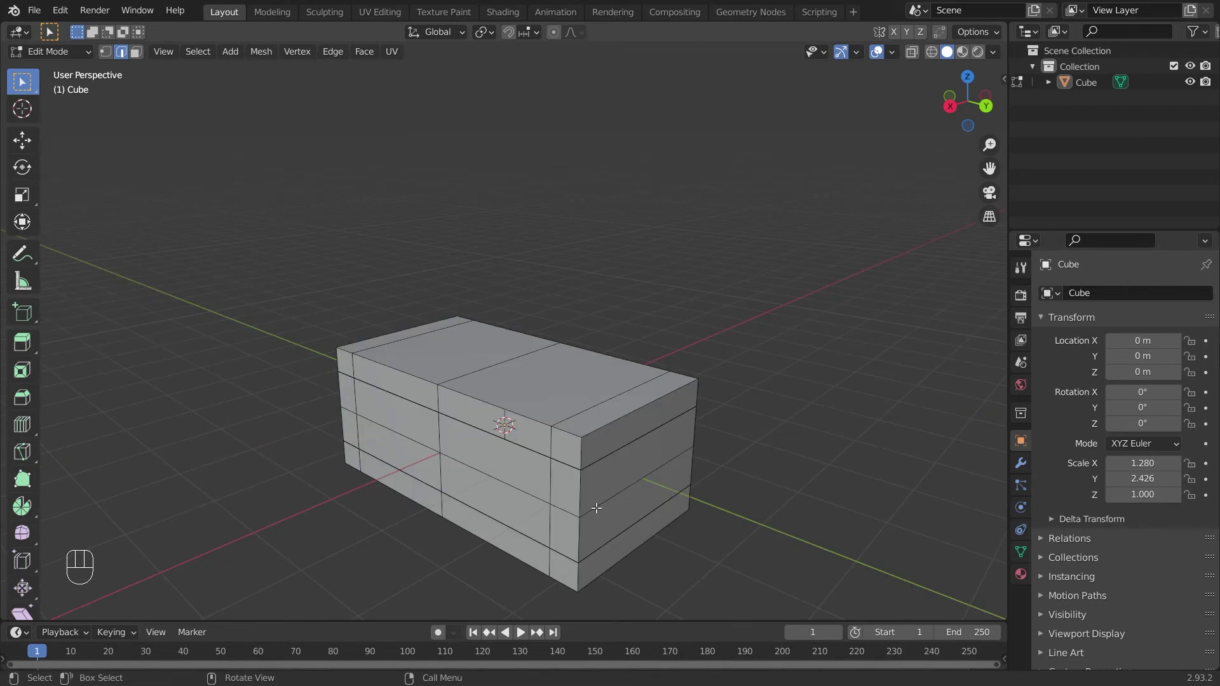
pyautogui.click(599, 501)
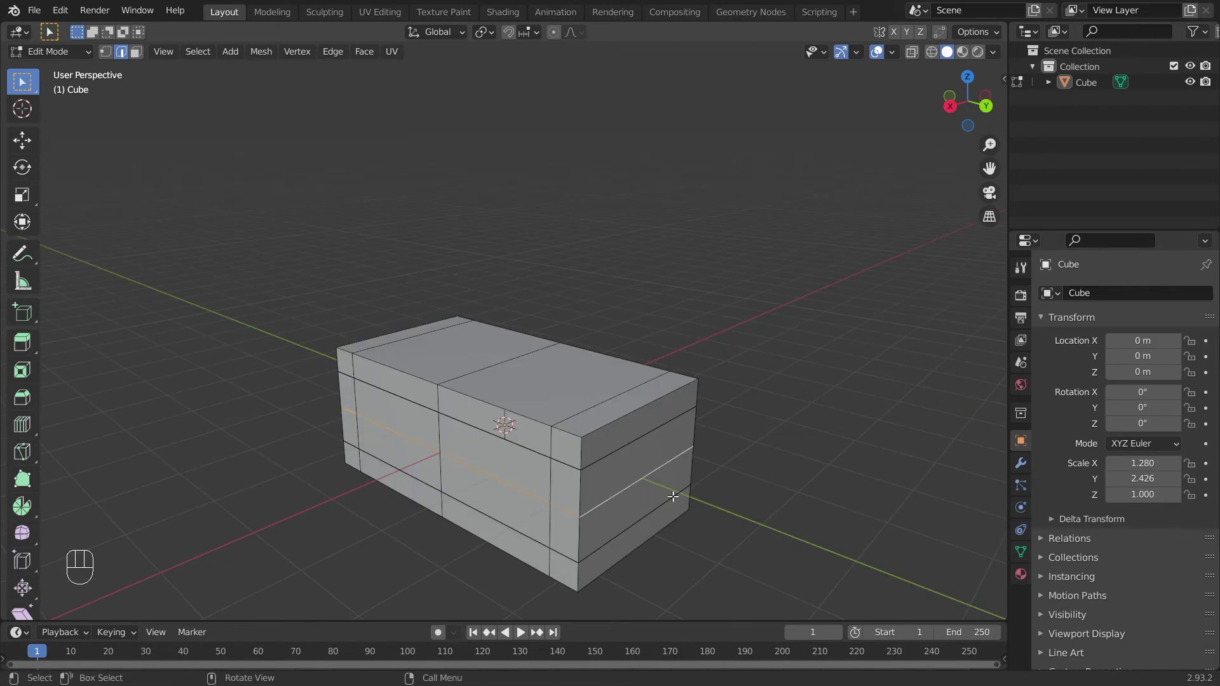
pyautogui.middleClick(699, 486)
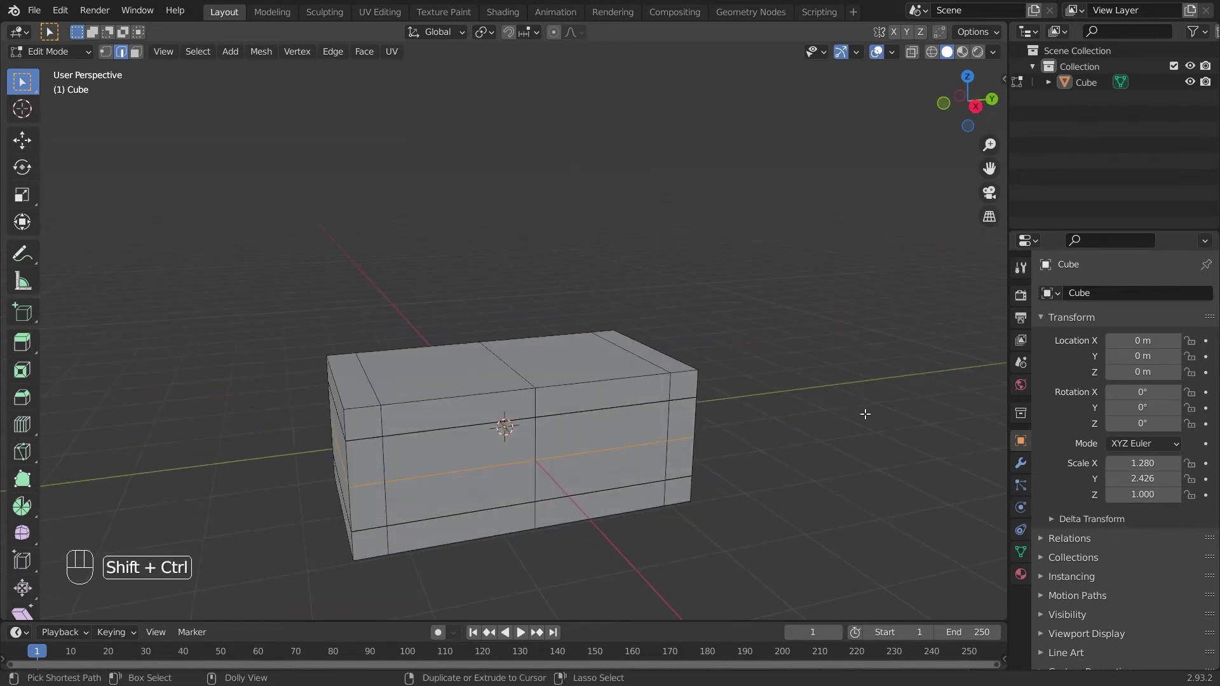
pyautogui.press('ctrl+shift+r')
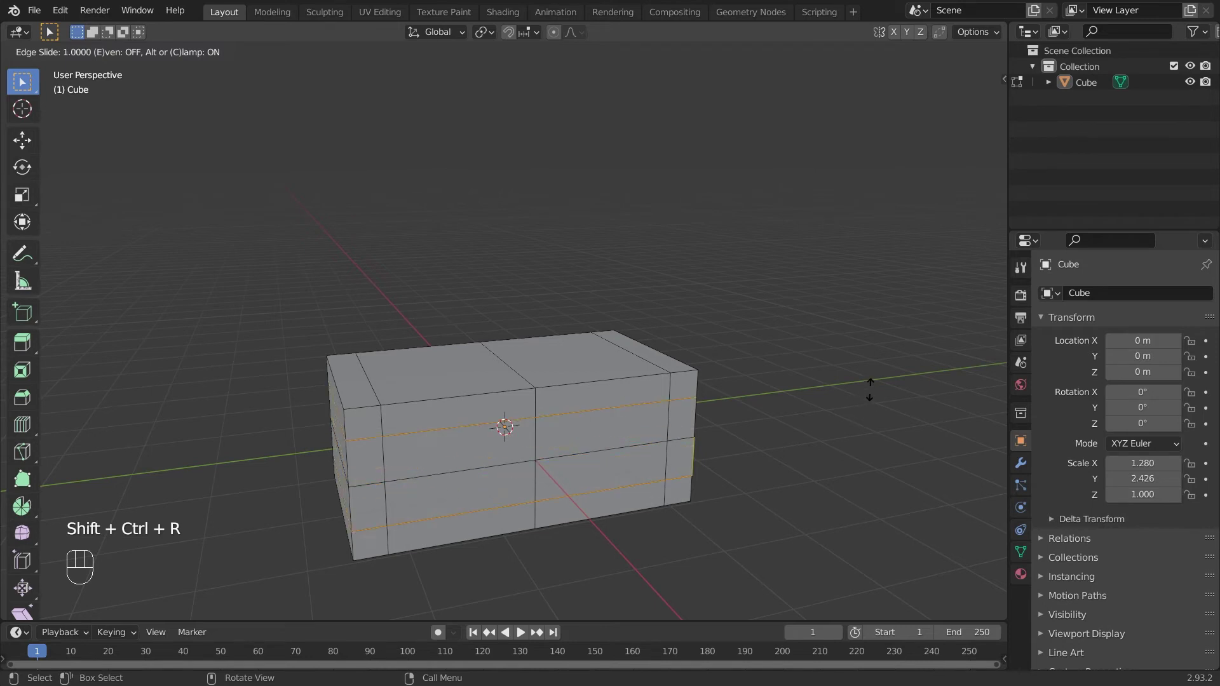
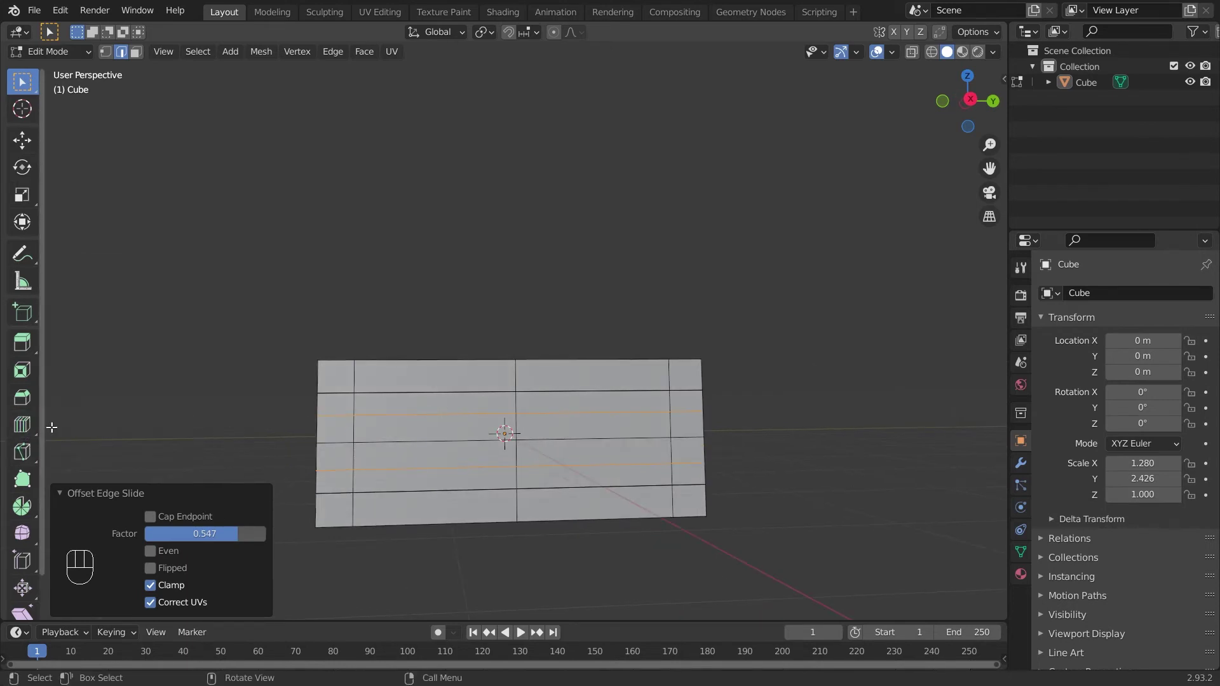
pyautogui.moveTo(34, 426); pyautogui.dragTo(77, 428)
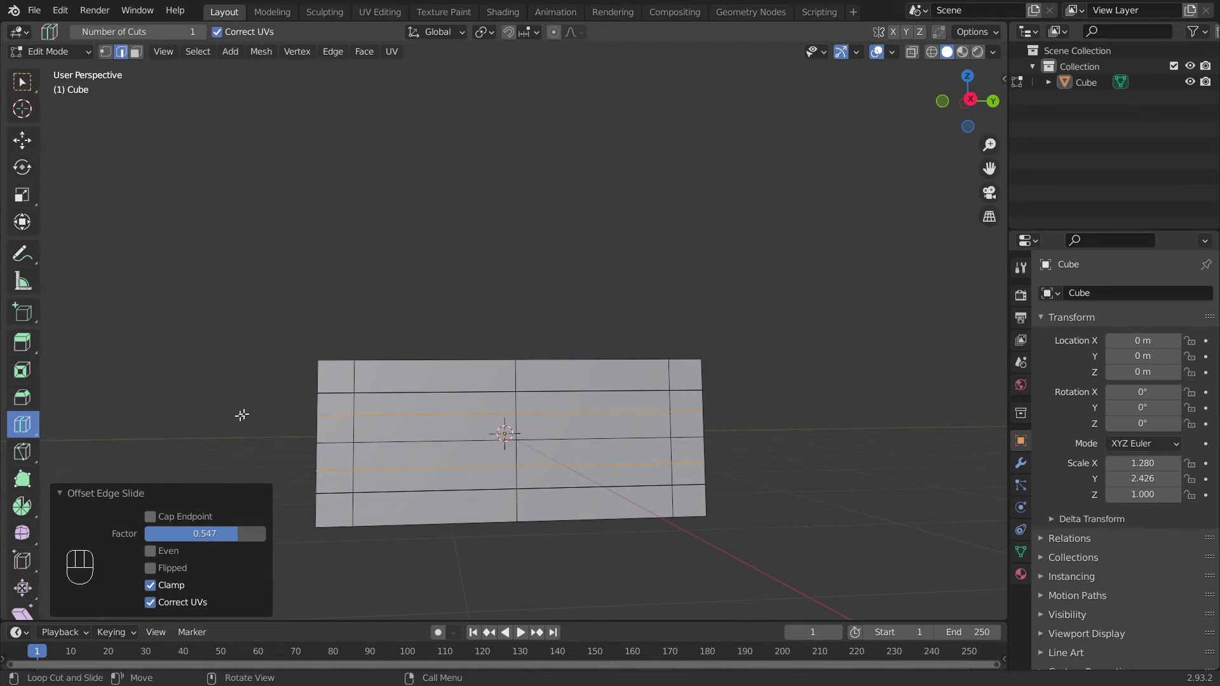
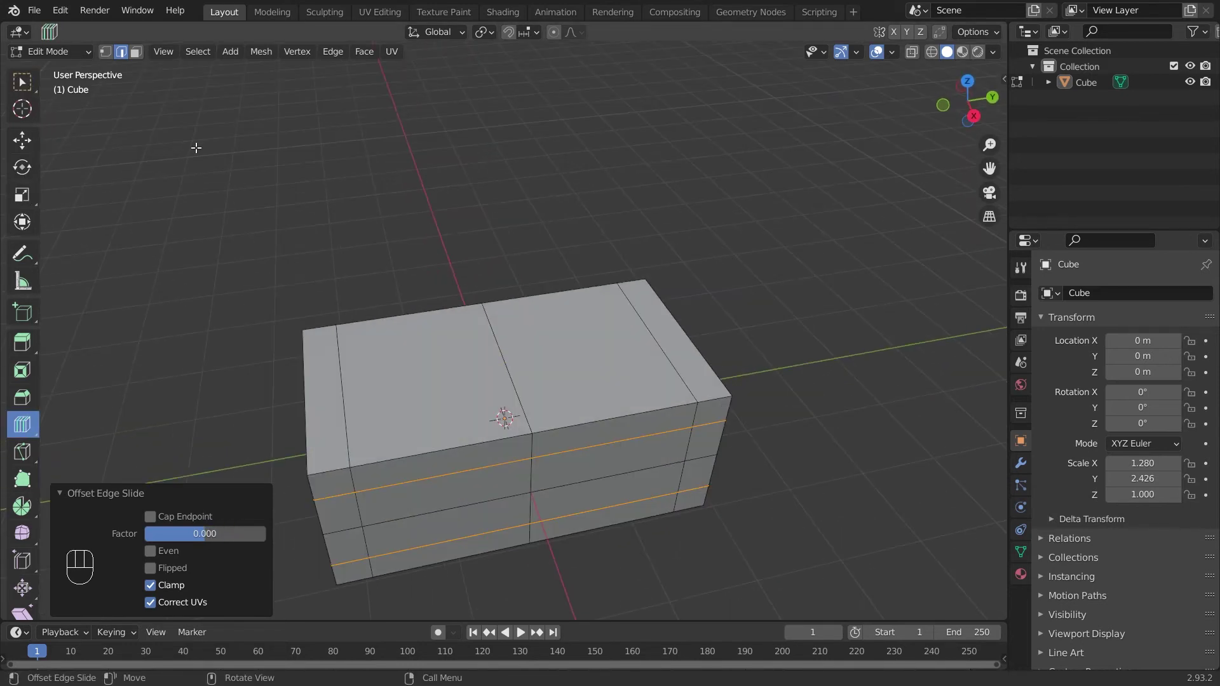
pyautogui.press('Tab')
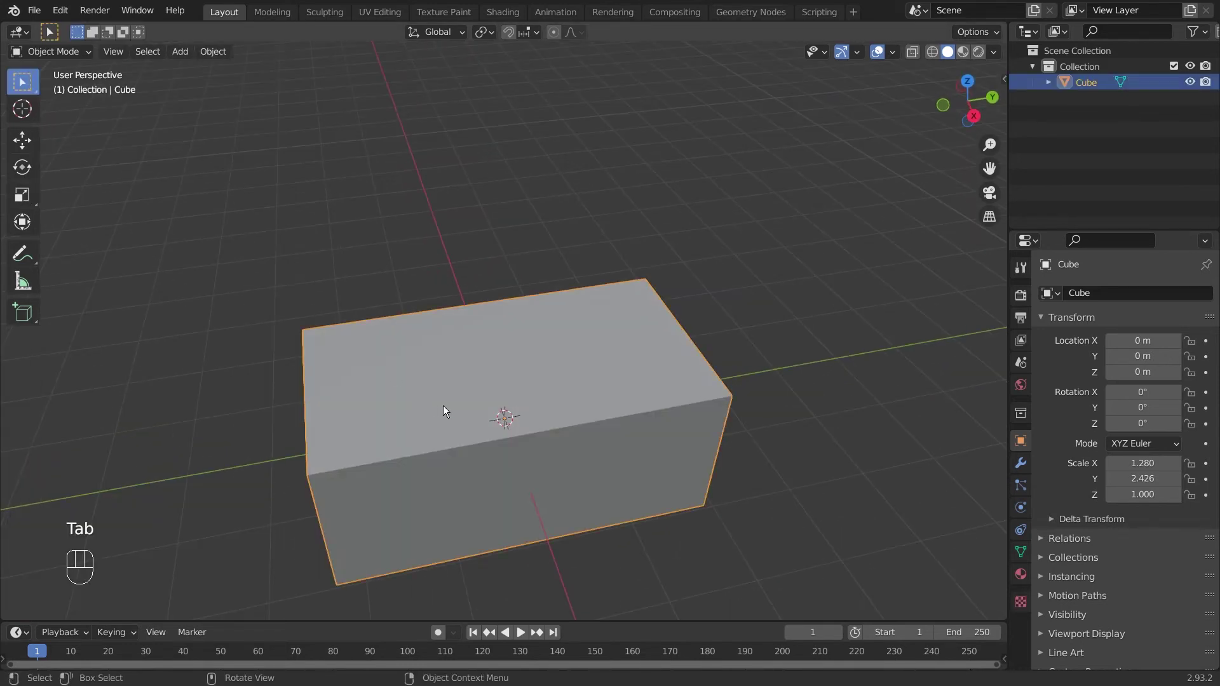
# Delete the old box and bring up the add-object menu for a new cube.
pyautogui.press('Delete')
pyautogui.press('shift+a')
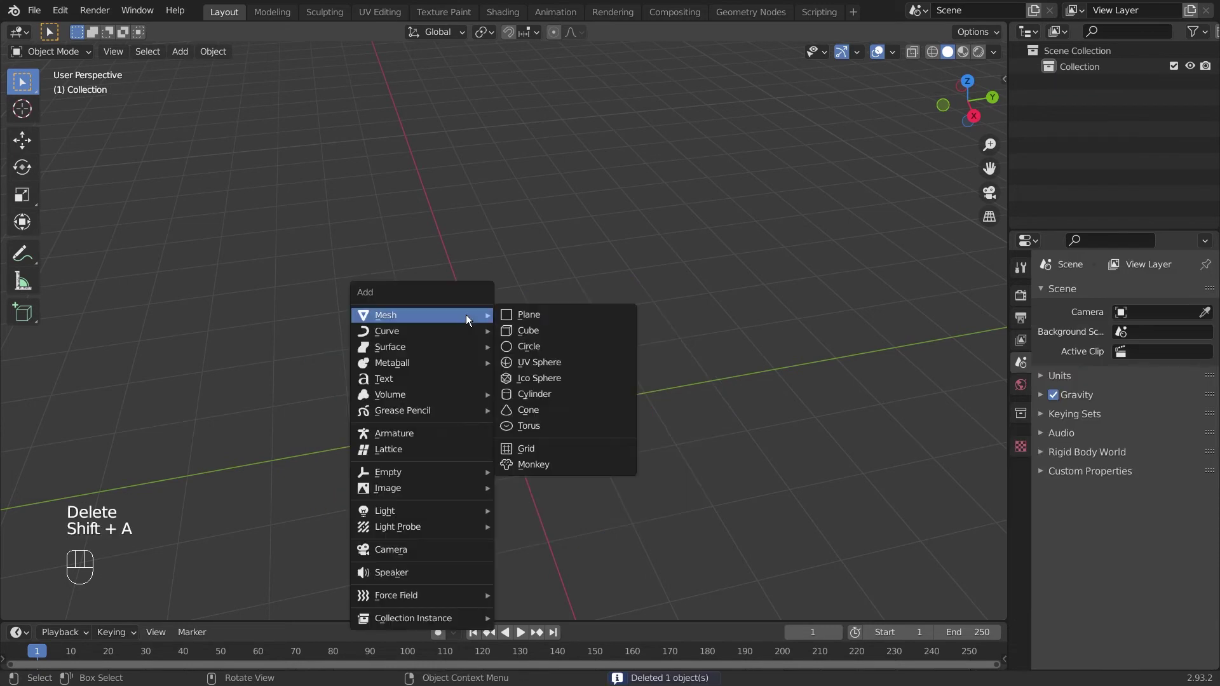
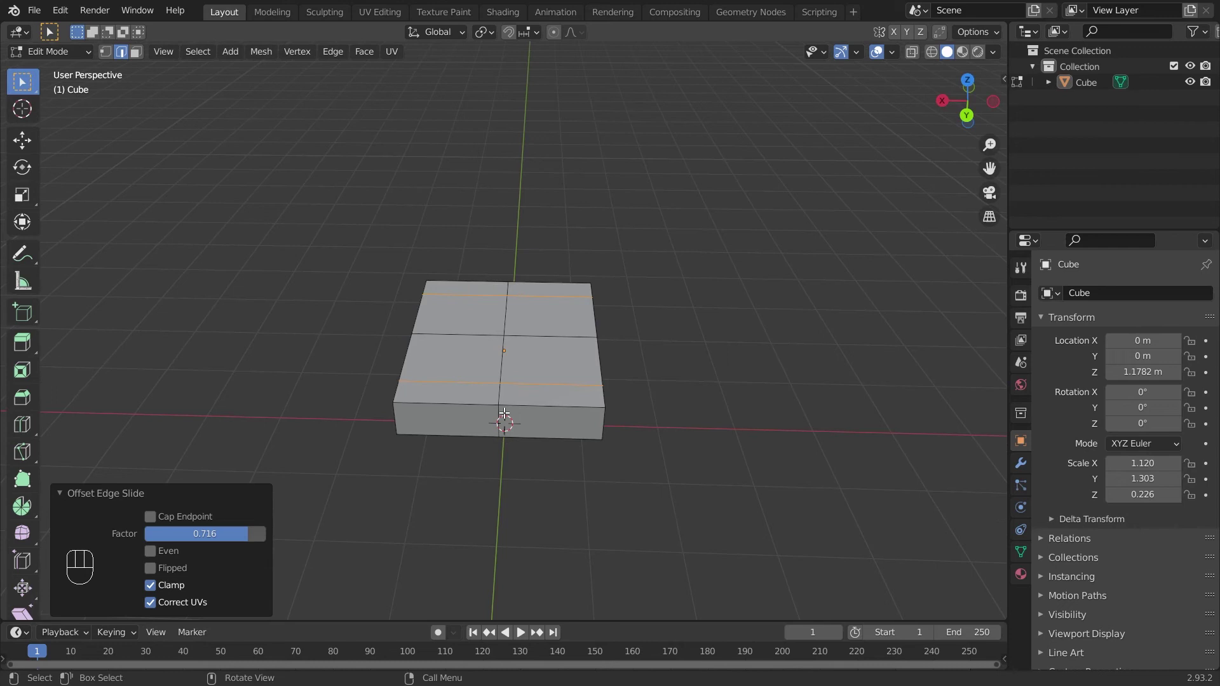
# Clear the loop selection and cut loops across the slab's other direction, forming a grid.
pyautogui.click(500, 403)
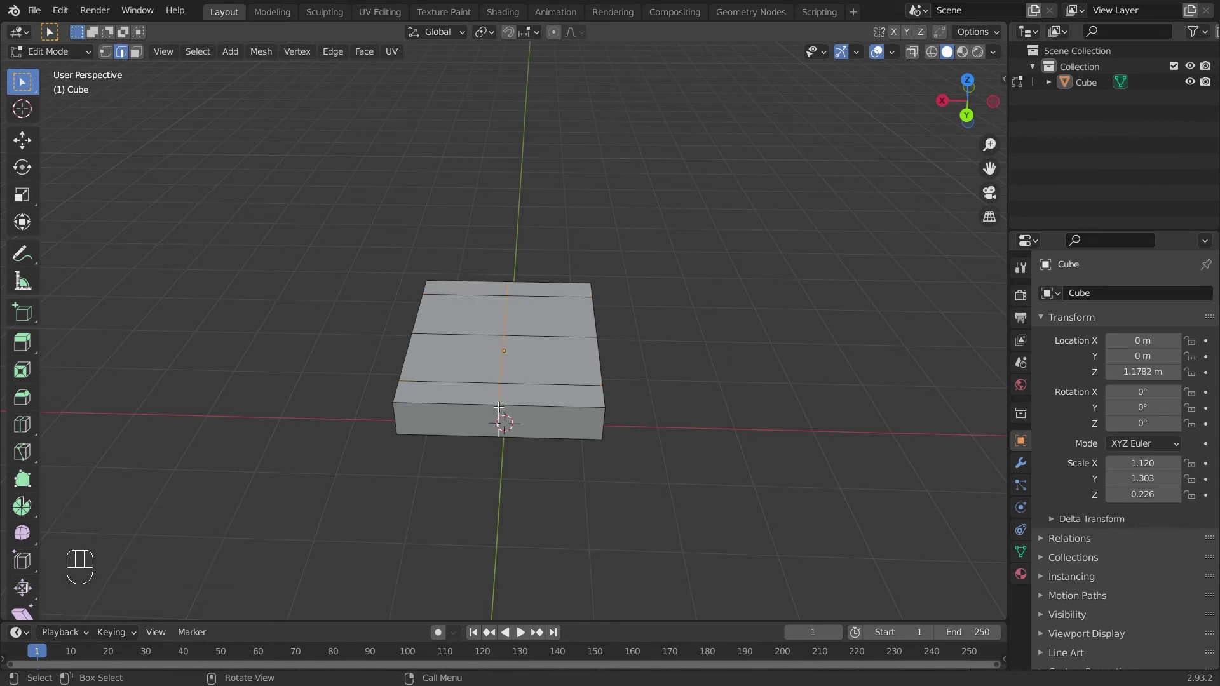
pyautogui.press('ctrl+shift+r')
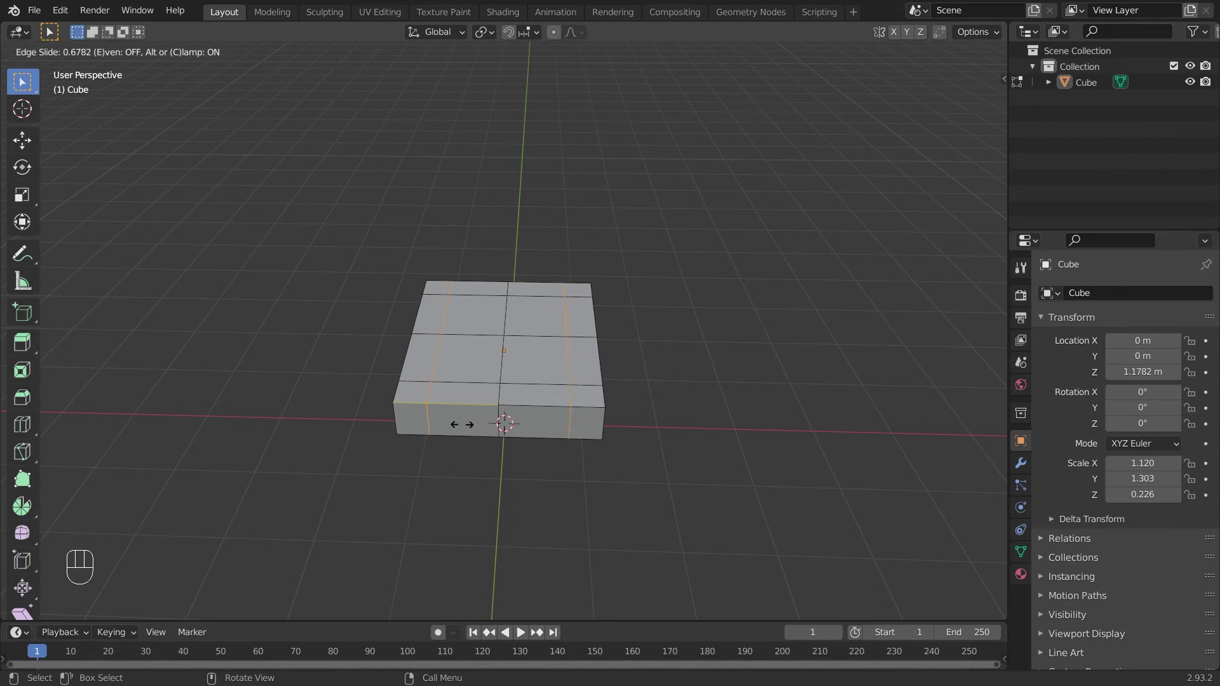
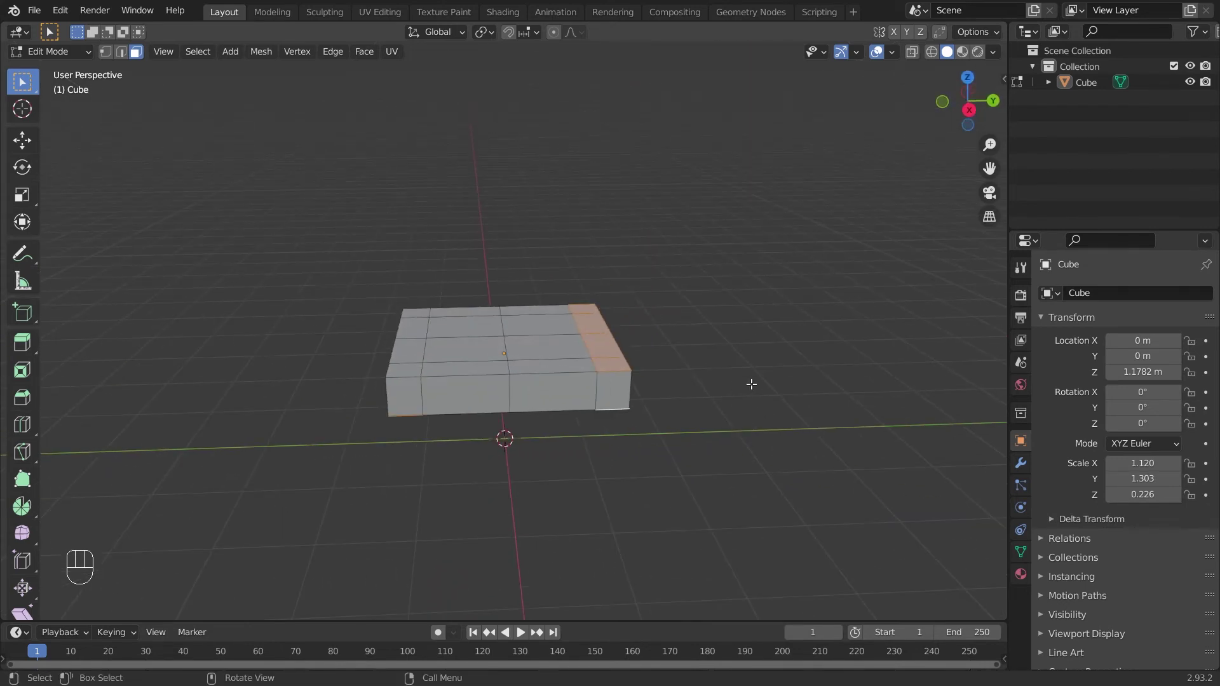
# Extrude the corner faces down into four legs and the back faces up into a backrest, then return to Object Mode.
pyautogui.press('e')
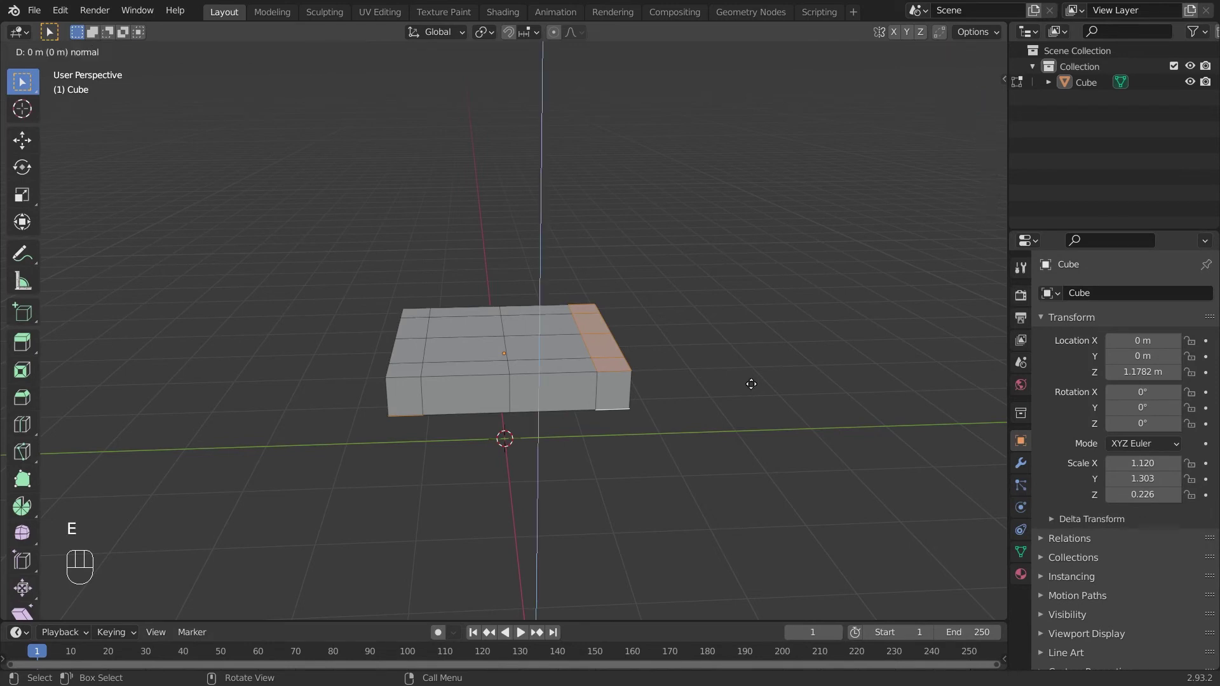
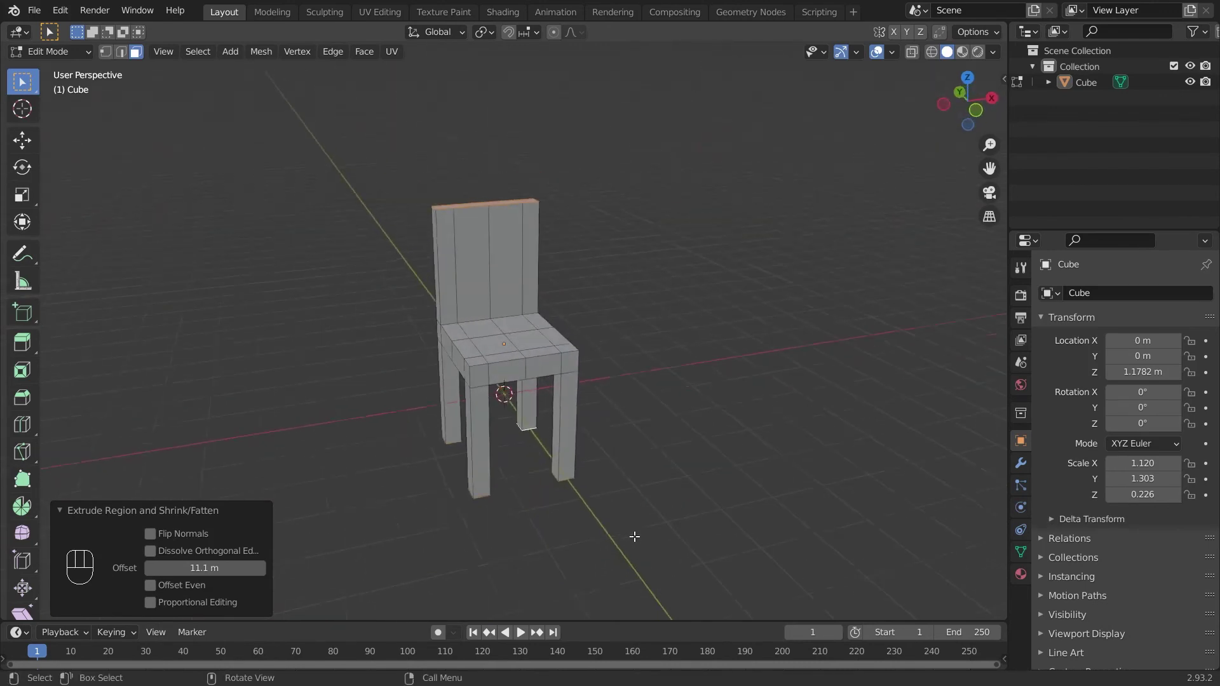
pyautogui.press('Tab')
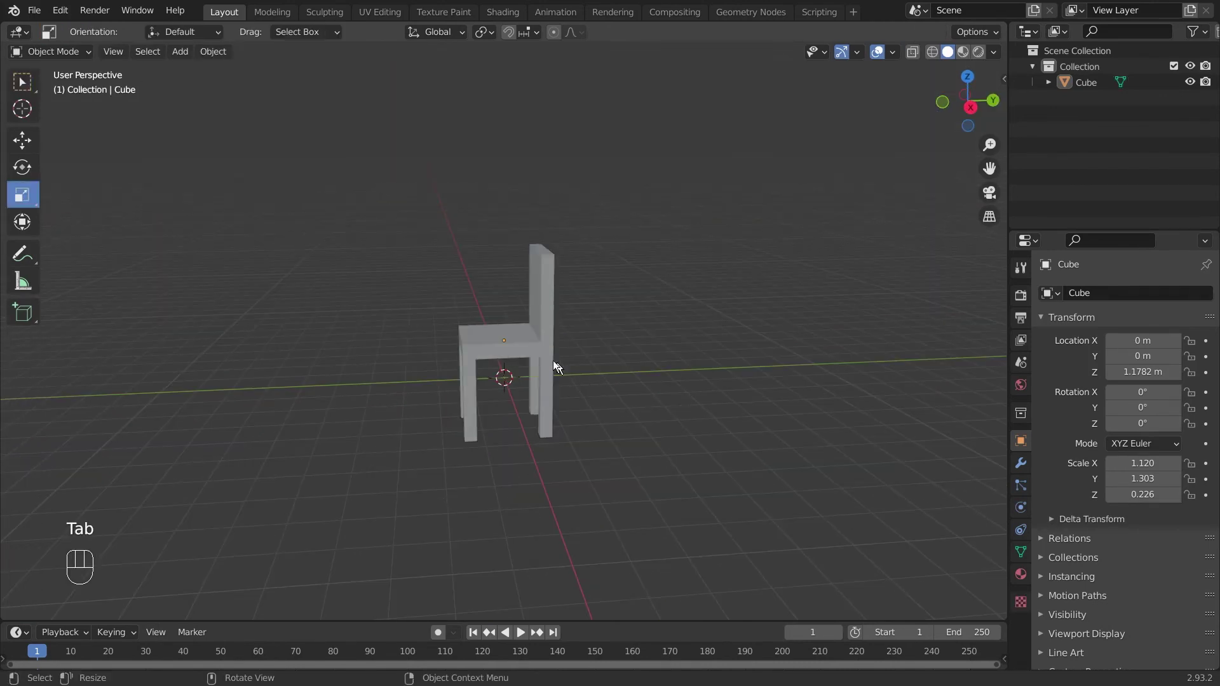
# Delete the chair and add a new cube scaled into a flat slab raised above the origin.
pyautogui.click(534, 353)
pyautogui.press('Delete')
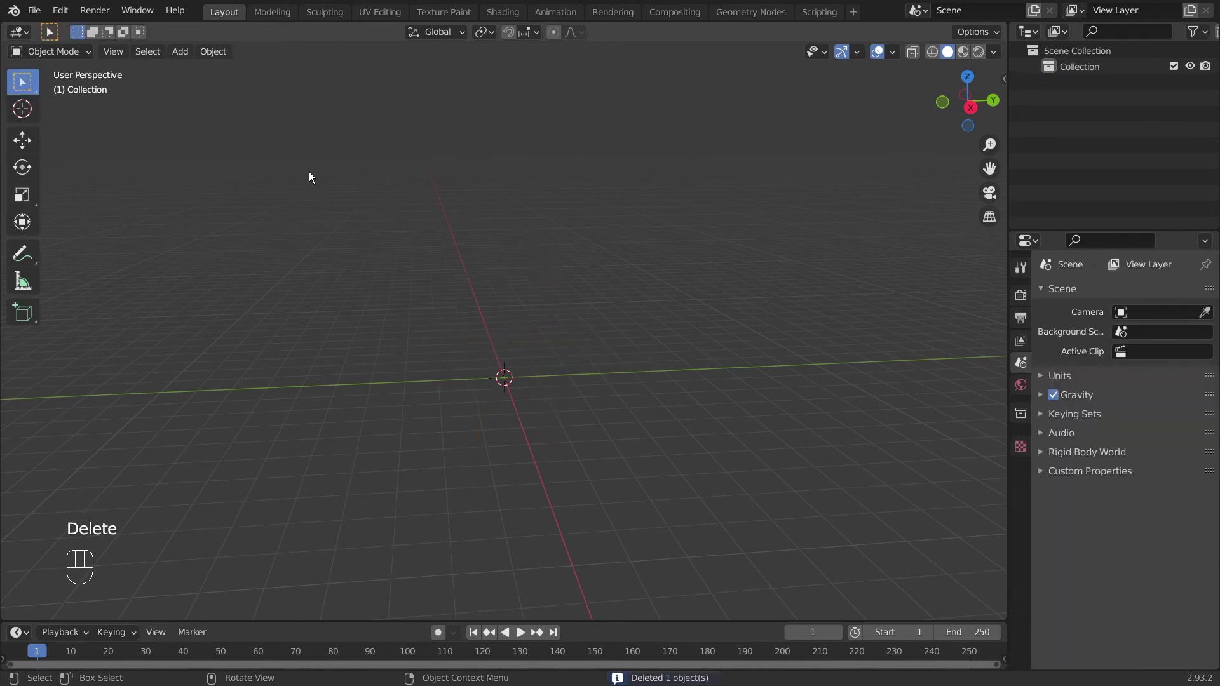
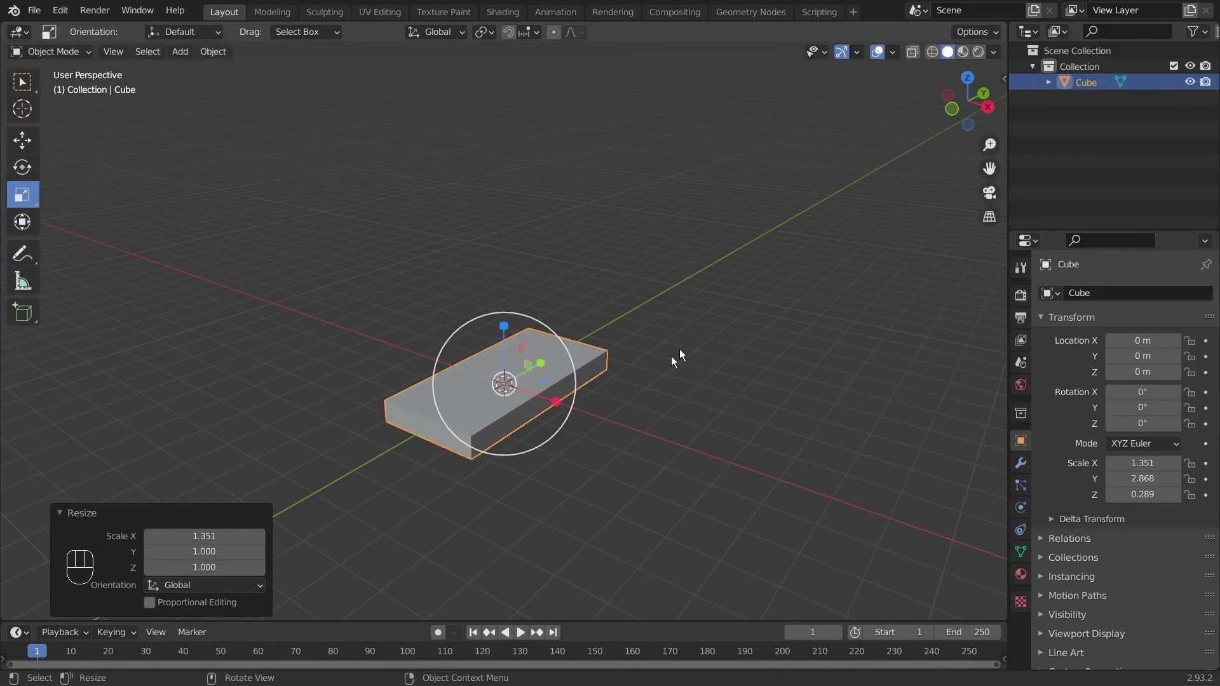
pyautogui.click(504, 324)
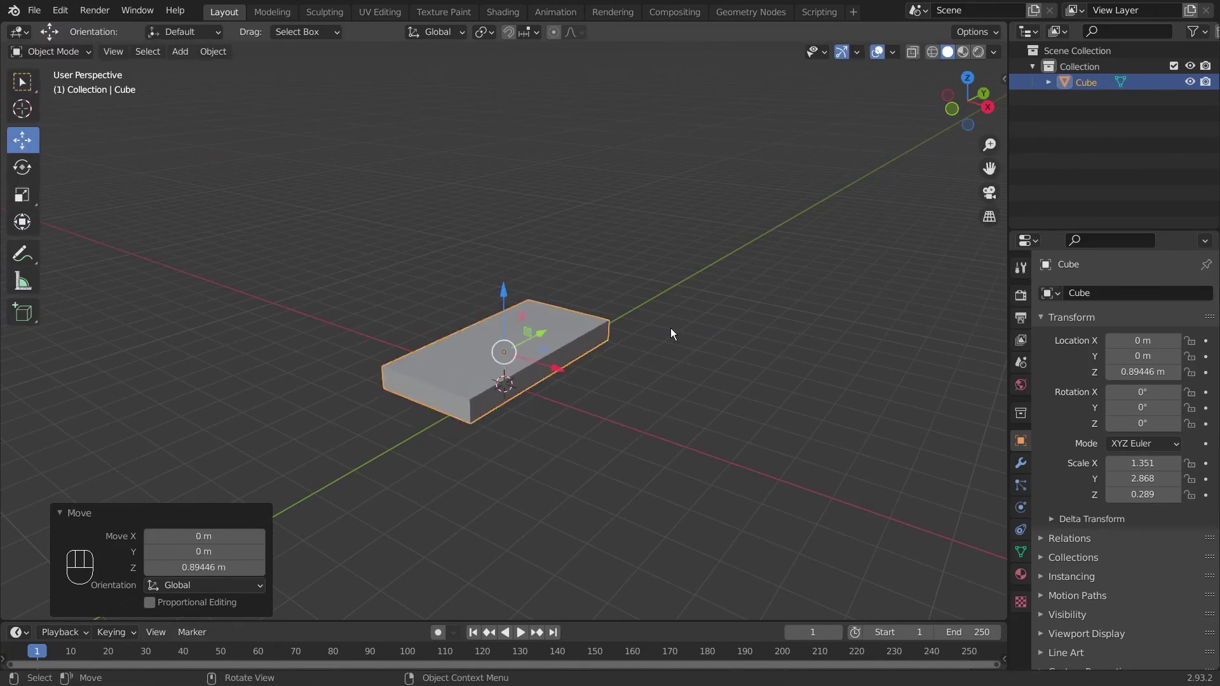
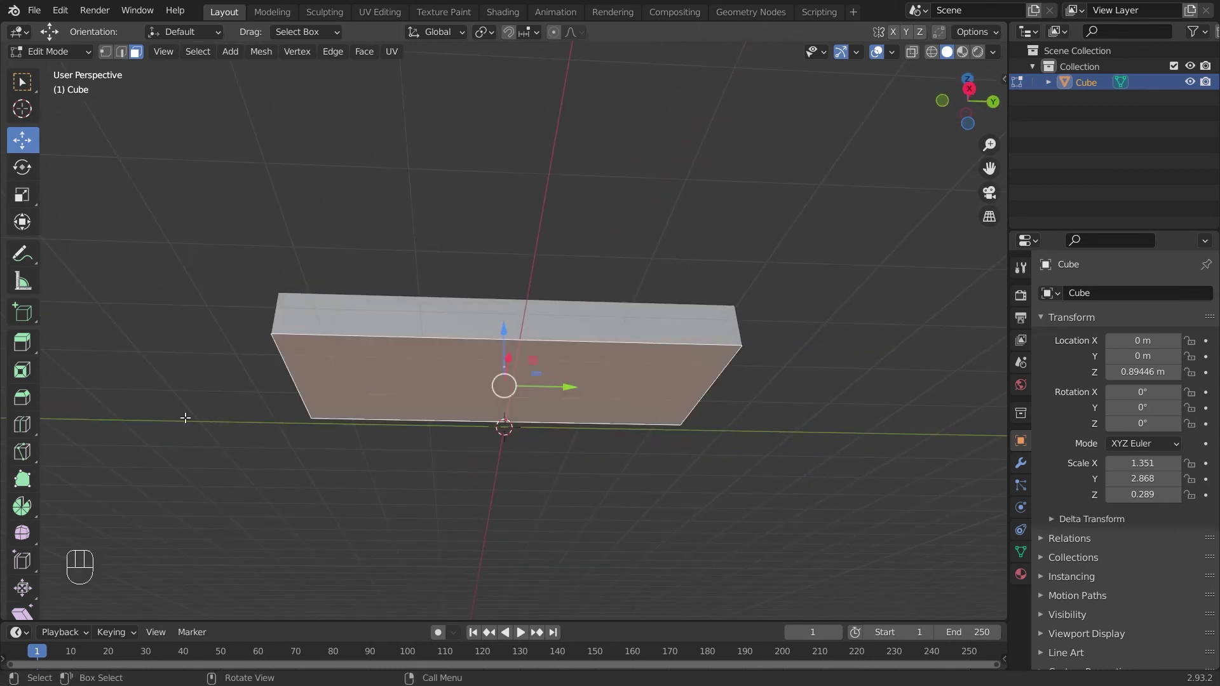
# Cut loops across the tabletop middle, near both long sides and near both ends to isolate corner squares.
pyautogui.press('ctrl+r')
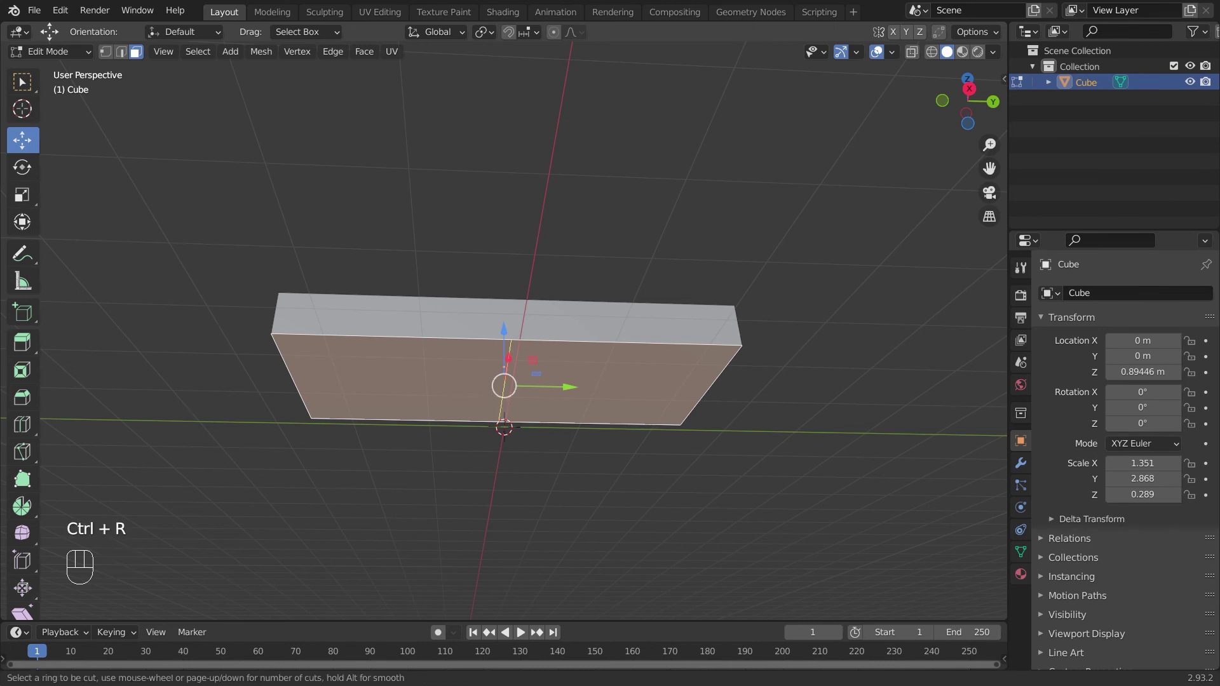
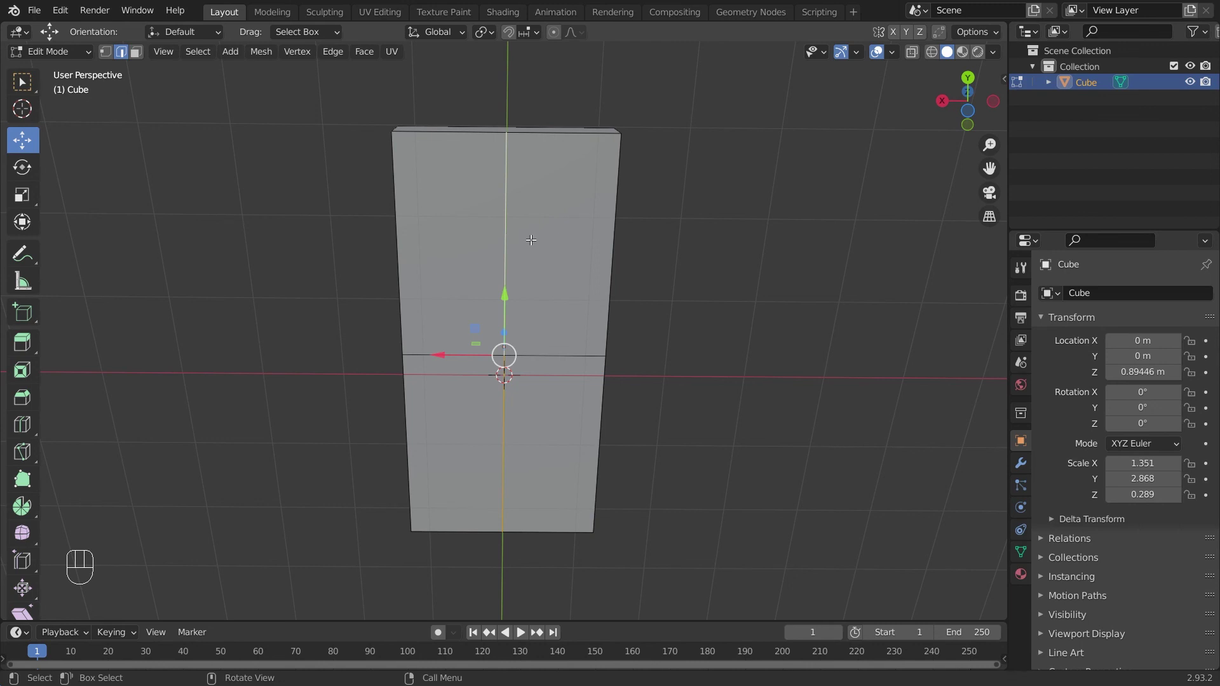
pyautogui.press('ctrl+shift+r')
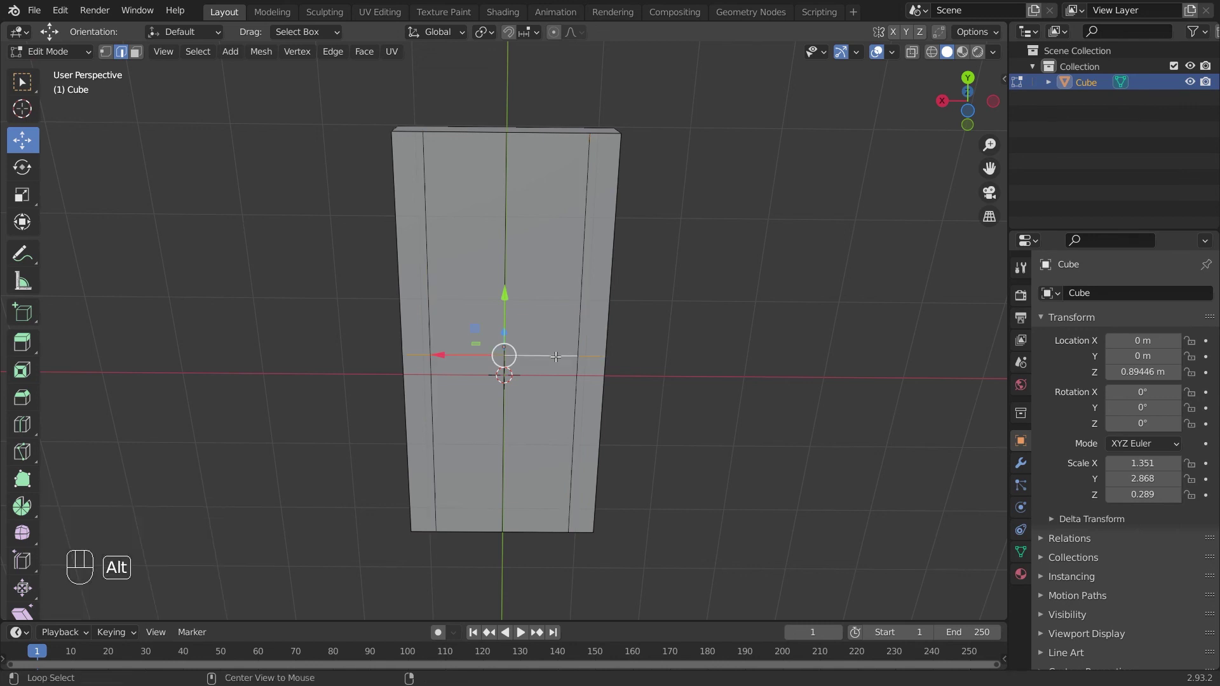
pyautogui.press('ctrl+shift+r')
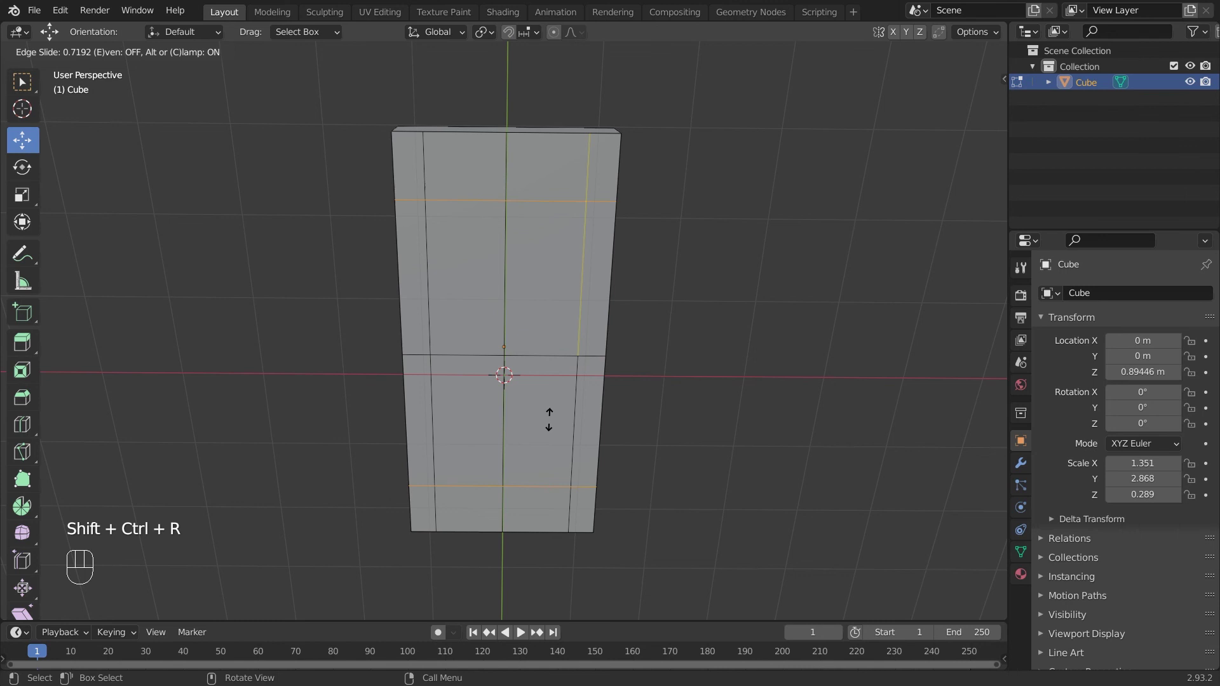
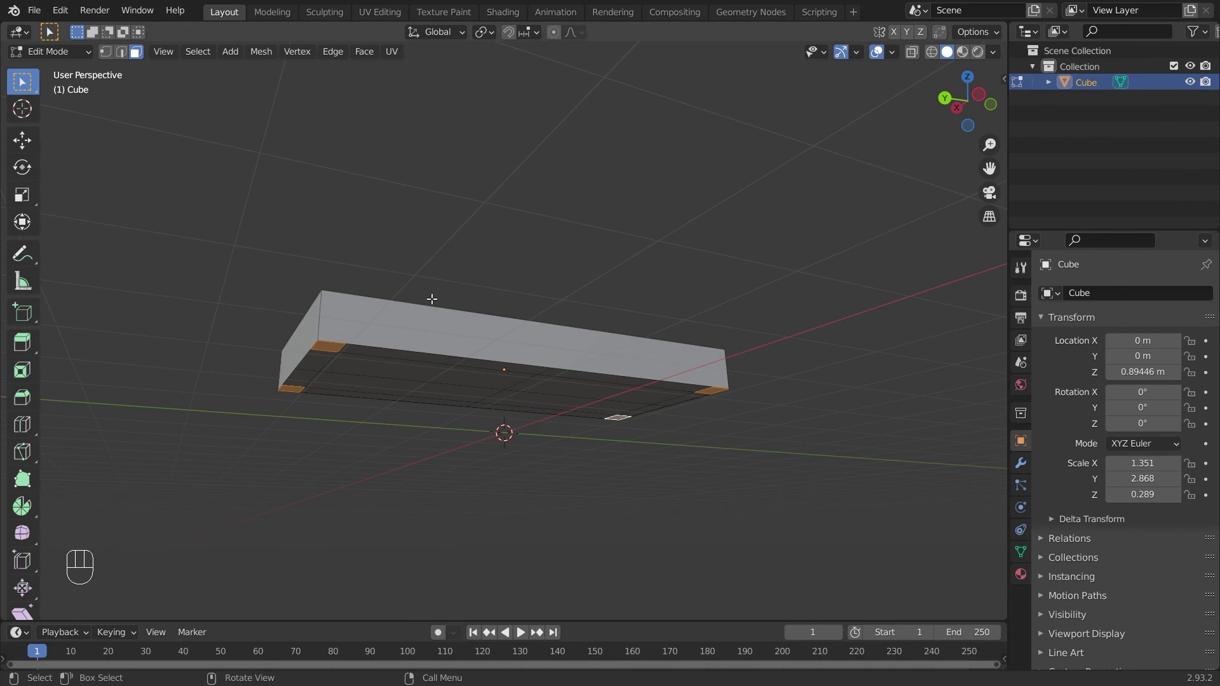
# Extrude the four corner squares downward into table legs and orbit to inspect the table.
pyautogui.press('e')
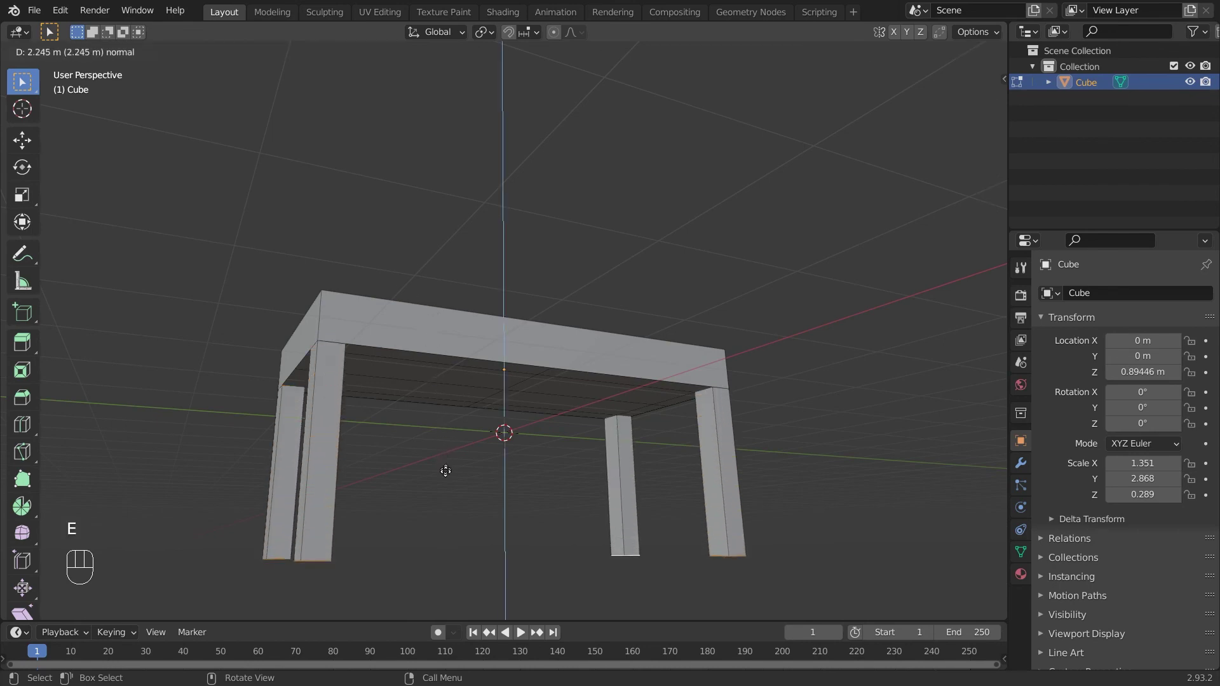
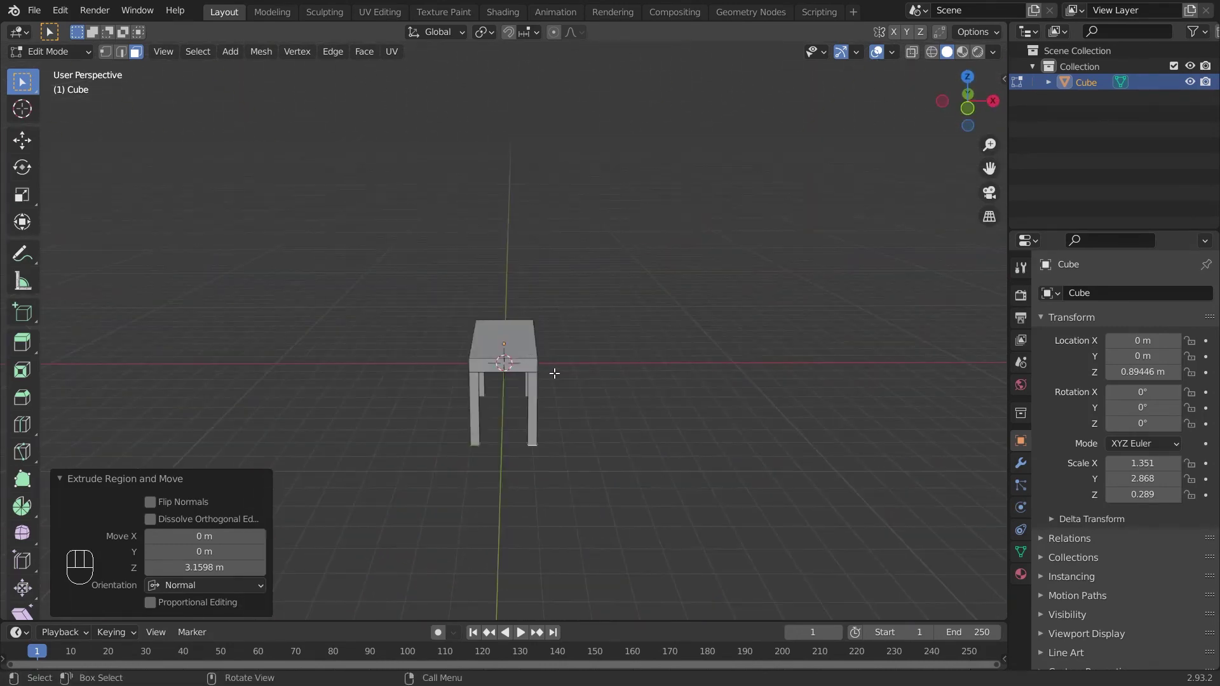
pyautogui.click(27, 434)
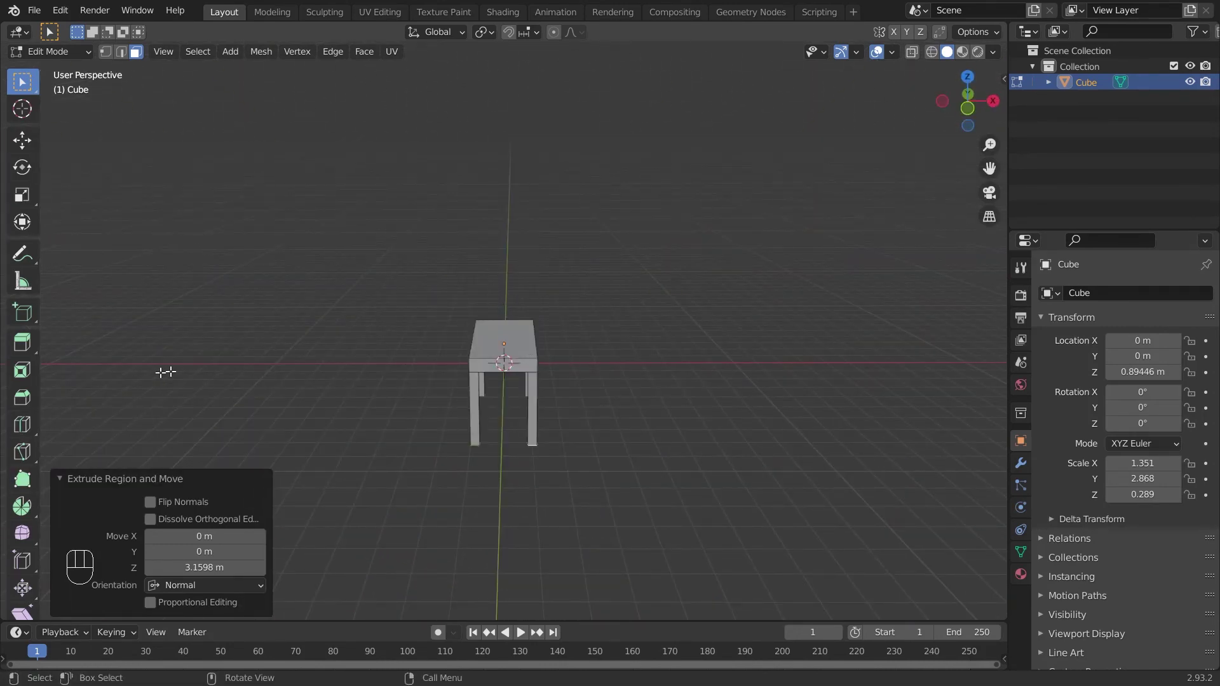